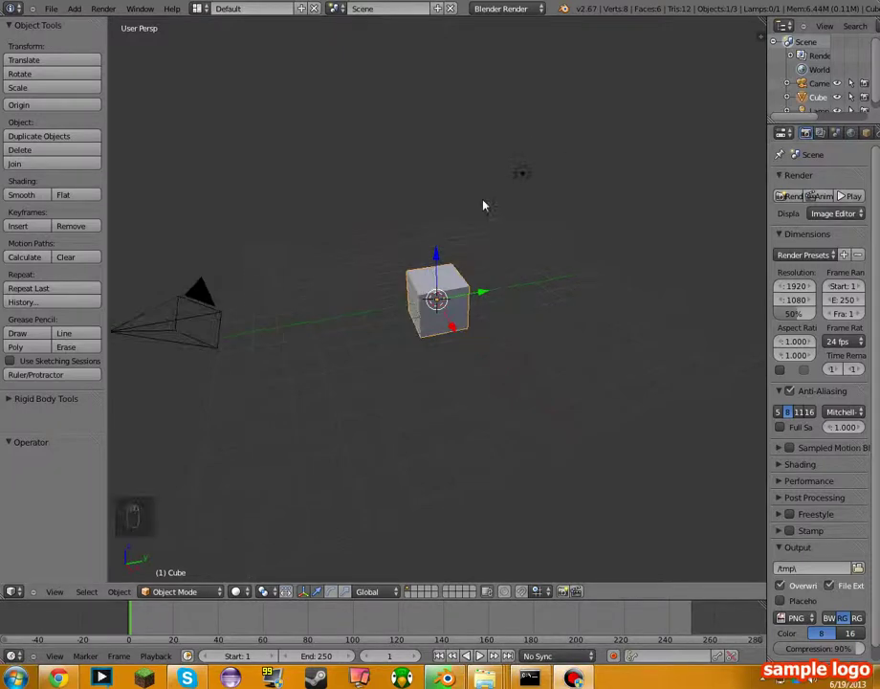
Step: Scale the default cube up uniformly to about 1.94 times its size
left_click_drag(515, 268, 542, 290)
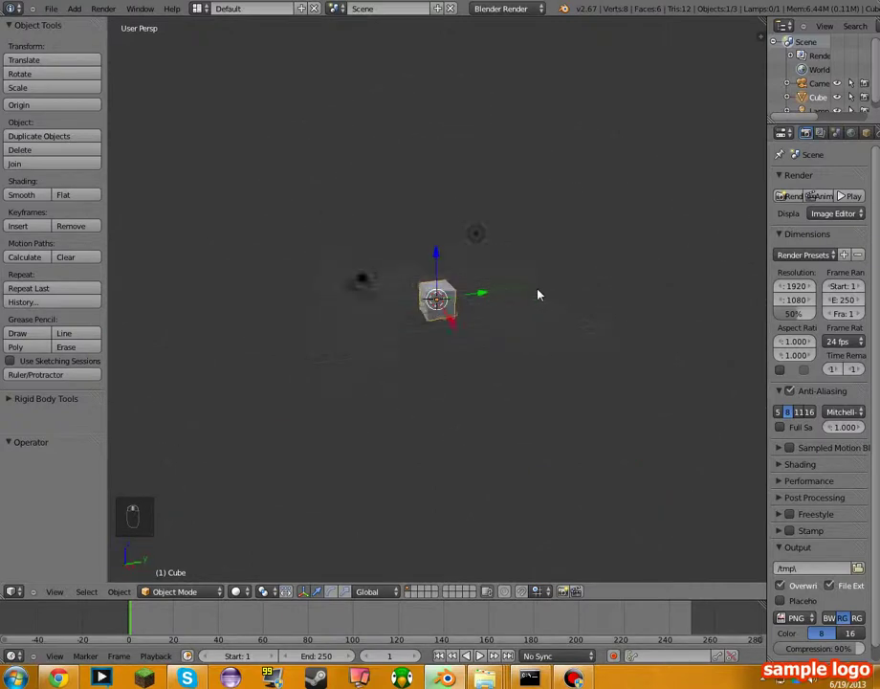
key("s")
left_click(655, 435)
key("s")
left_click_drag(700, 508, 541, 376)
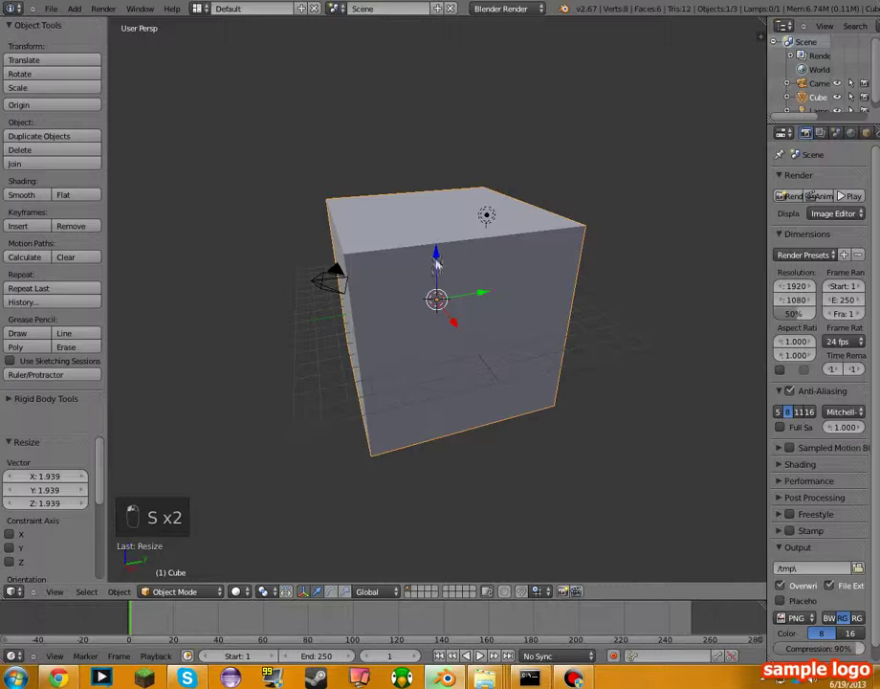
left_click(440, 173)
Step: Raise the cube about 5.2 units along Z, then undo the changes
left_click_drag(470, 139, 419, 225)
middle_click(454, 301)
left_click_drag(454, 239, 424, 259)
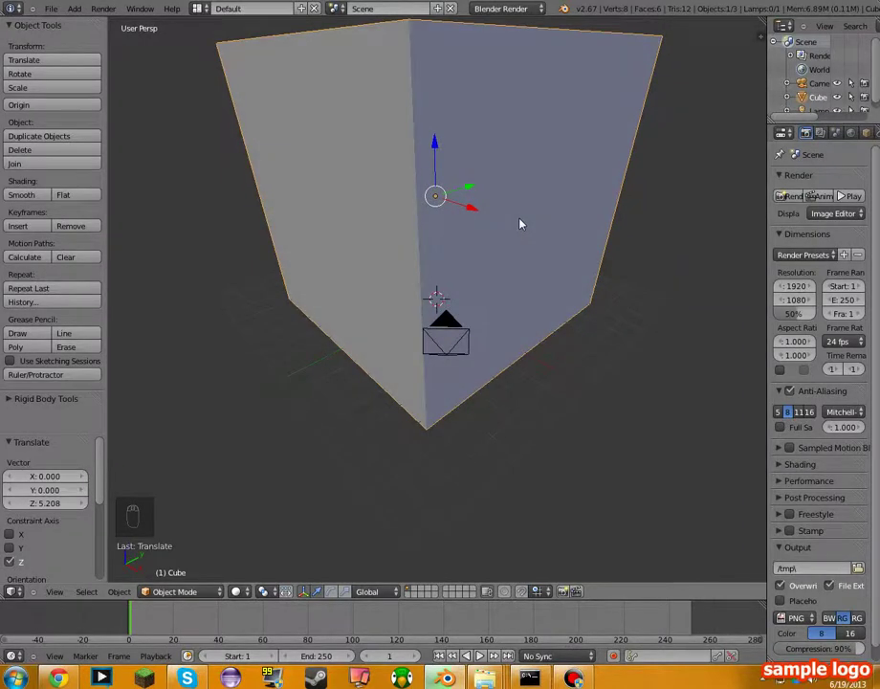
key("ctrl+z")
key("ctrl+z")
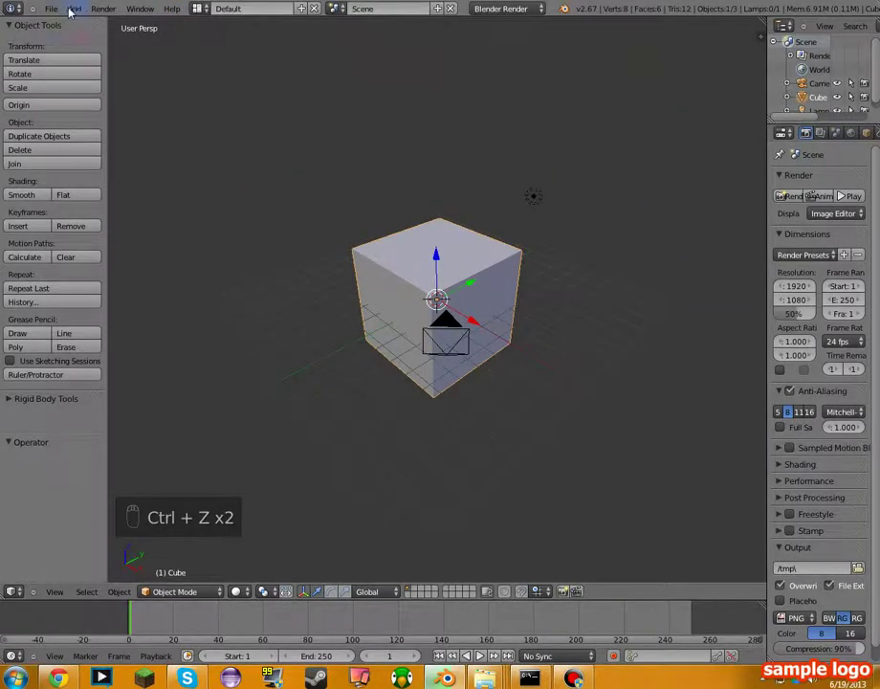
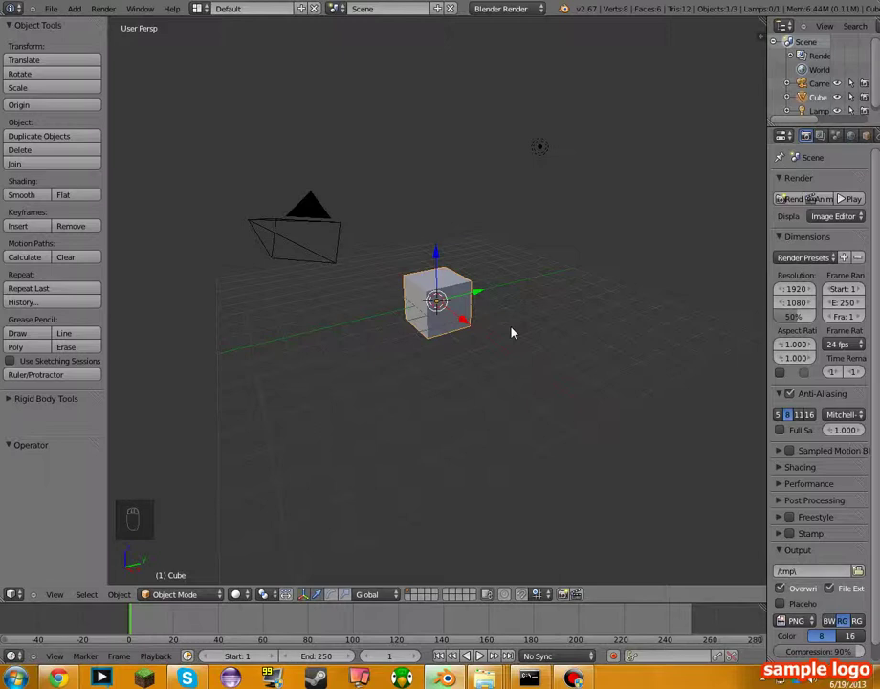
Step: Orbit and zoom the view toward the restored small cube at the scene centre
left_click_drag(527, 333, 520, 370)
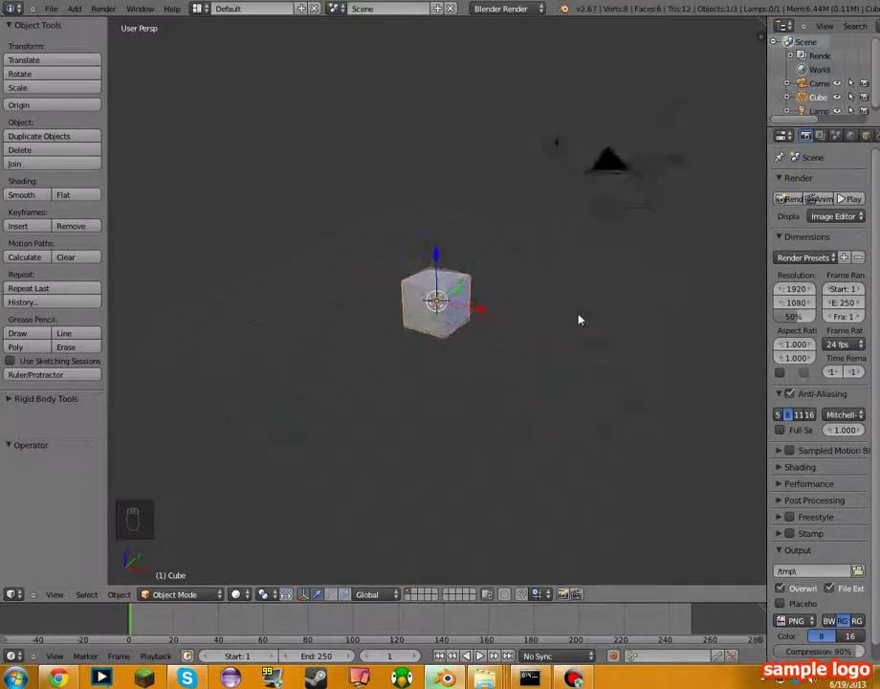
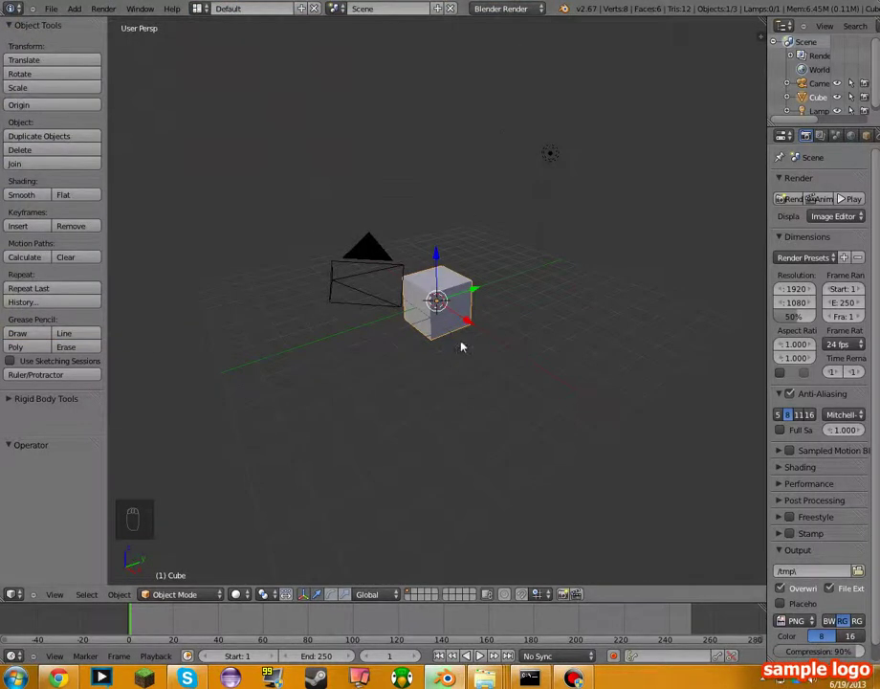
left_click_drag(624, 367, 510, 371)
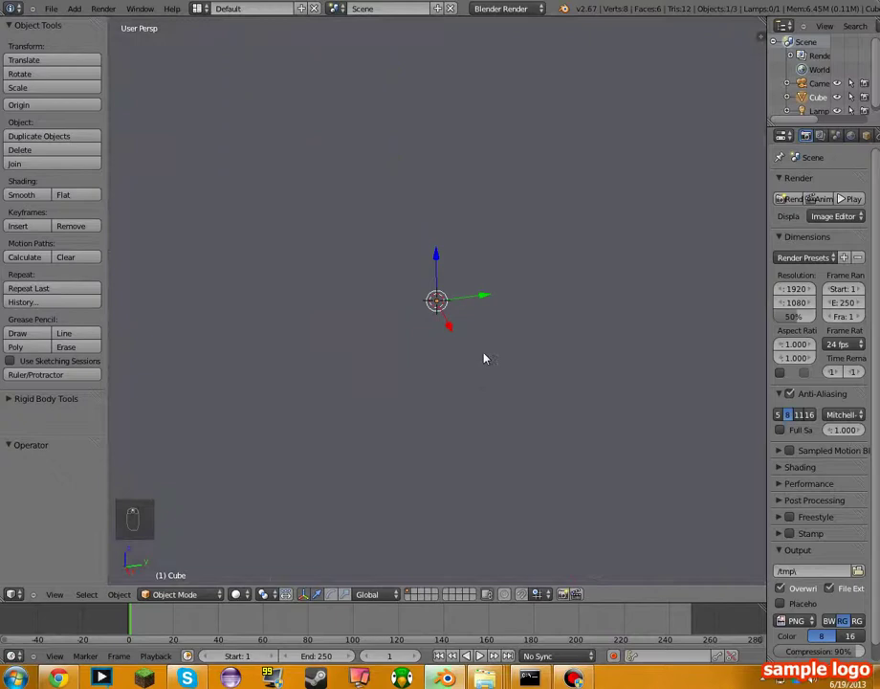
Step: Scale the cube up five times its original size
left_click_drag(576, 376, 559, 330)
middle_click(509, 313)
left_click_drag(473, 314, 480, 355)
key("s")
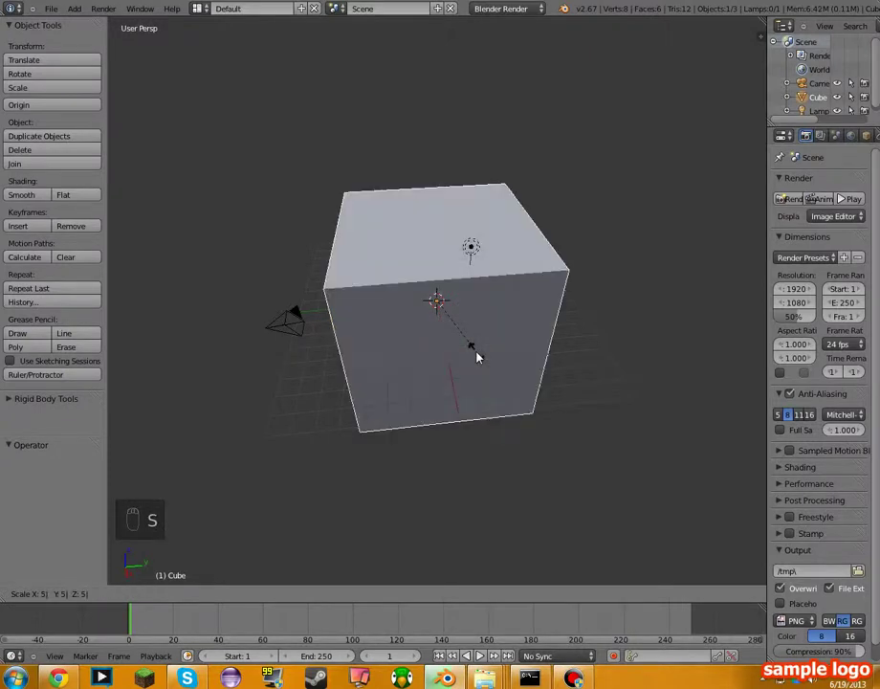
left_click_drag(480, 354, 480, 354)
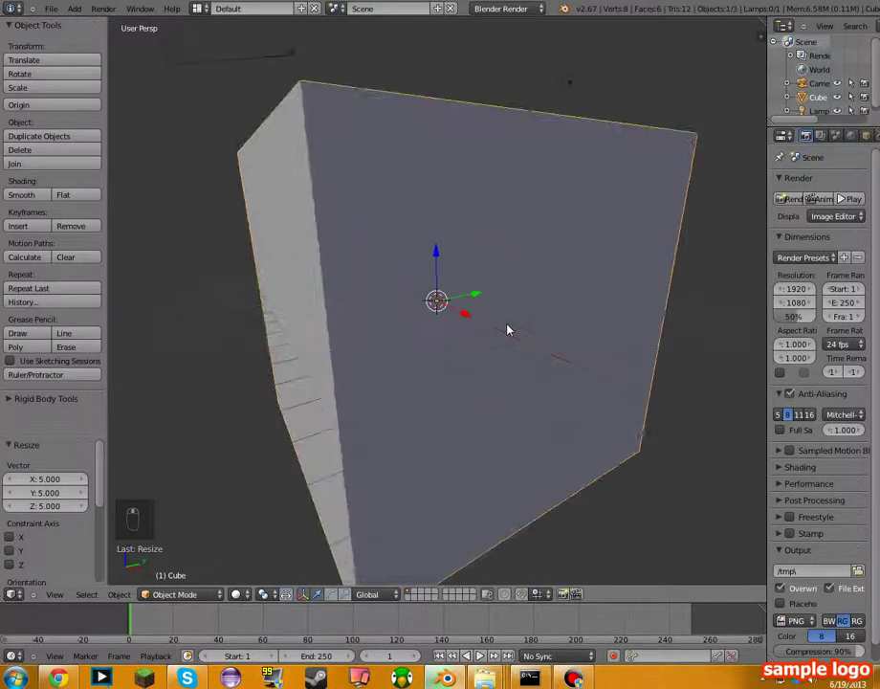
Step: Lift the large cube about 4.8 units along Z above the floor grid and deselect everything
left_click_drag(510, 328, 499, 335)
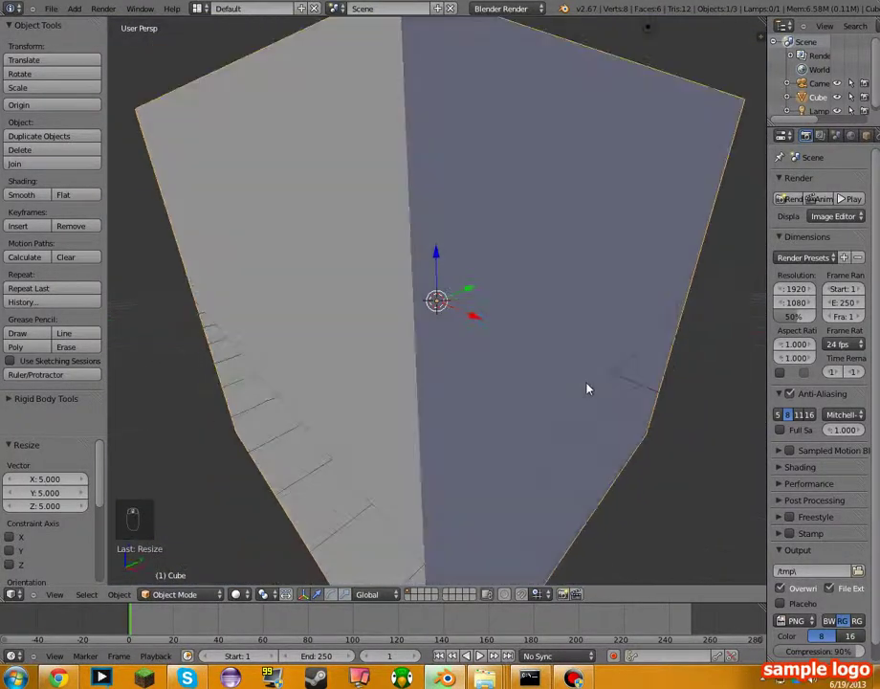
middle_click(574, 403)
middle_click(561, 409)
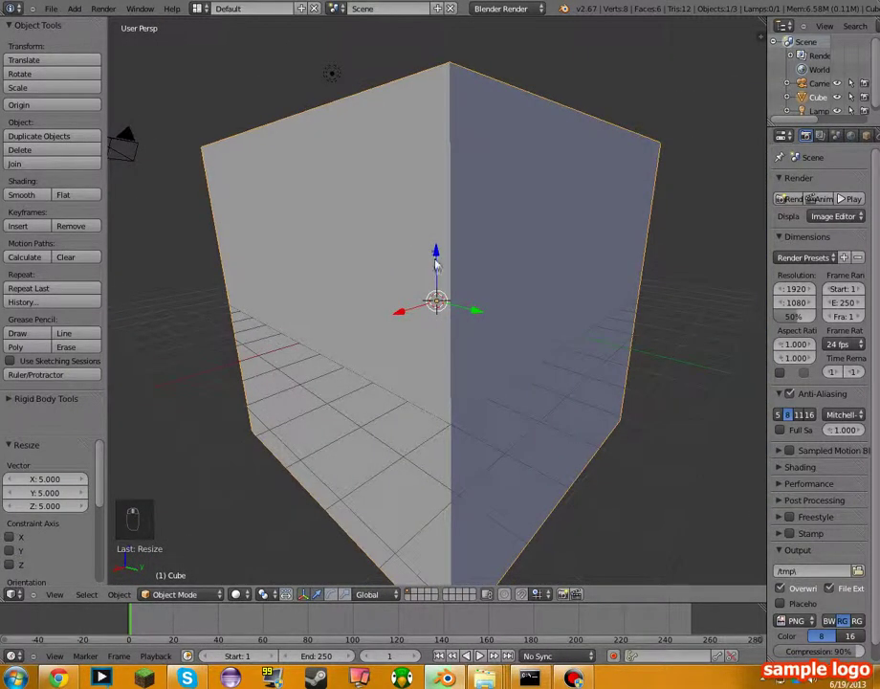
left_click_drag(444, 264, 446, 113)
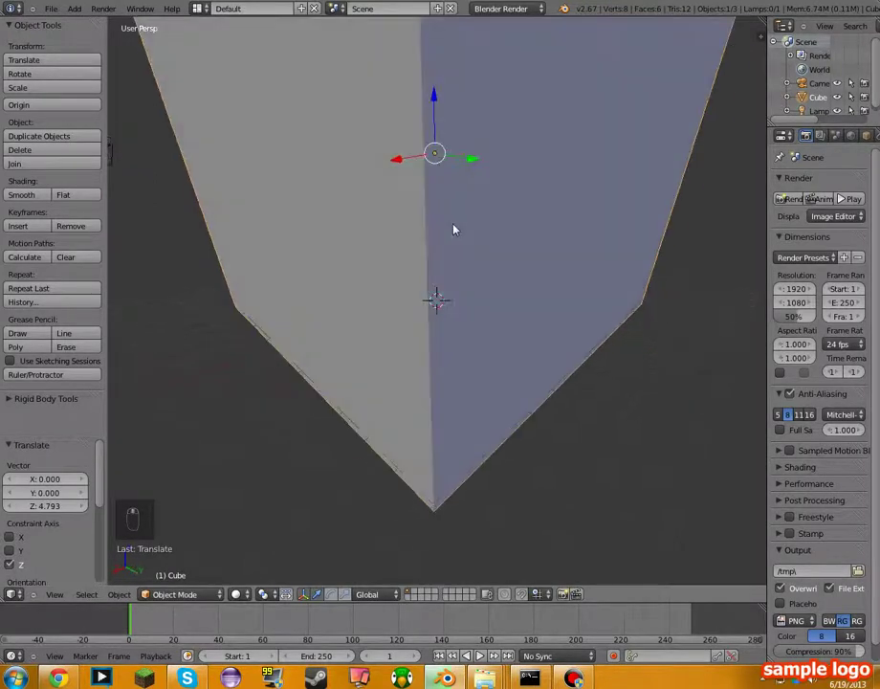
key("ctrl+z")
key("a")
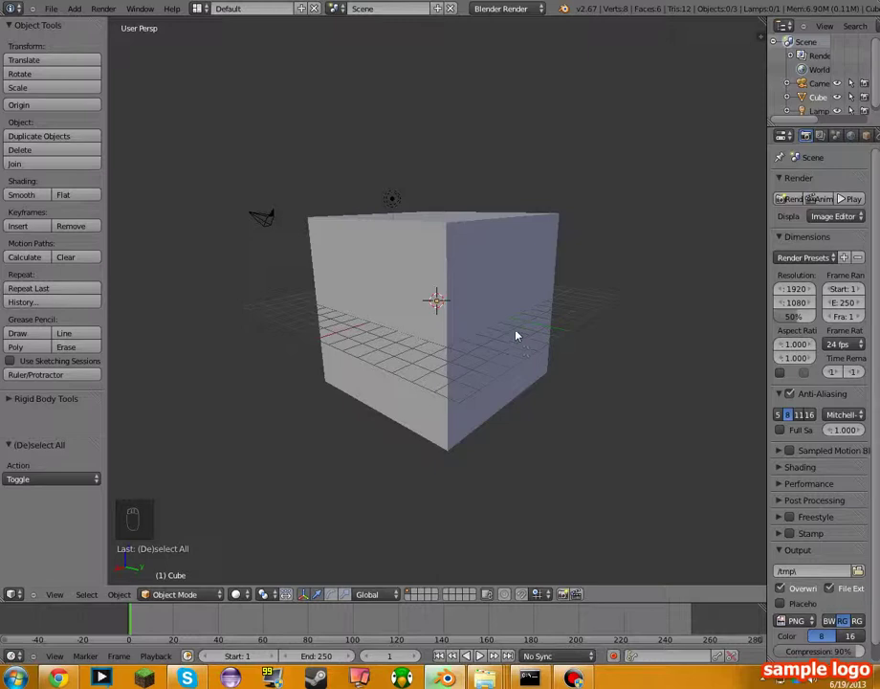
Step: Copy the large cube and paste a duplicate on top of the original
middle_click(506, 332)
middle_click(558, 429)
left_click_drag(485, 341, 633, 298)
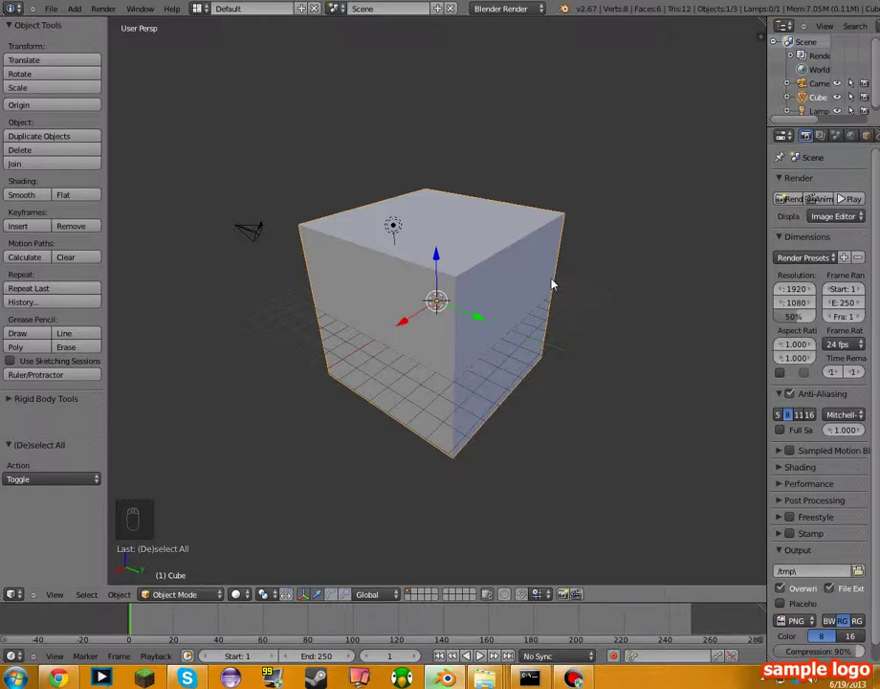
key("ctrl+c")
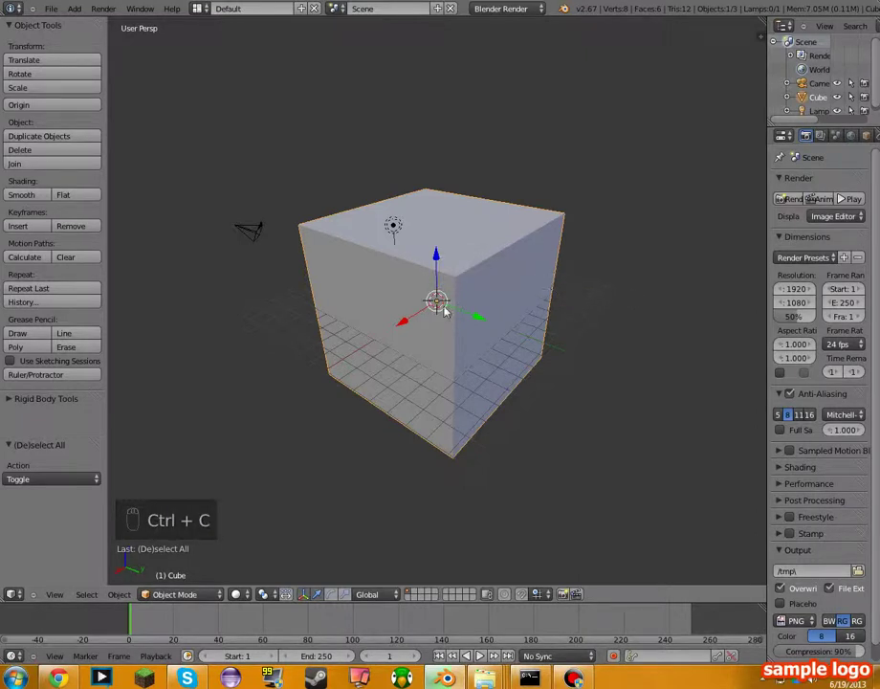
key("ctrl+c")
left_click(450, 253)
key("ctrl+v")
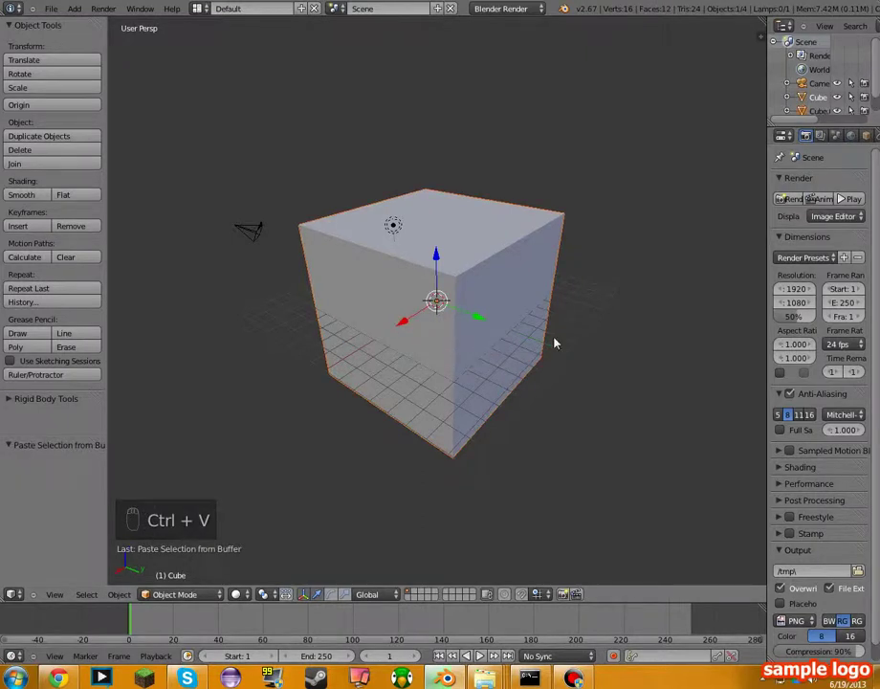
key("s")
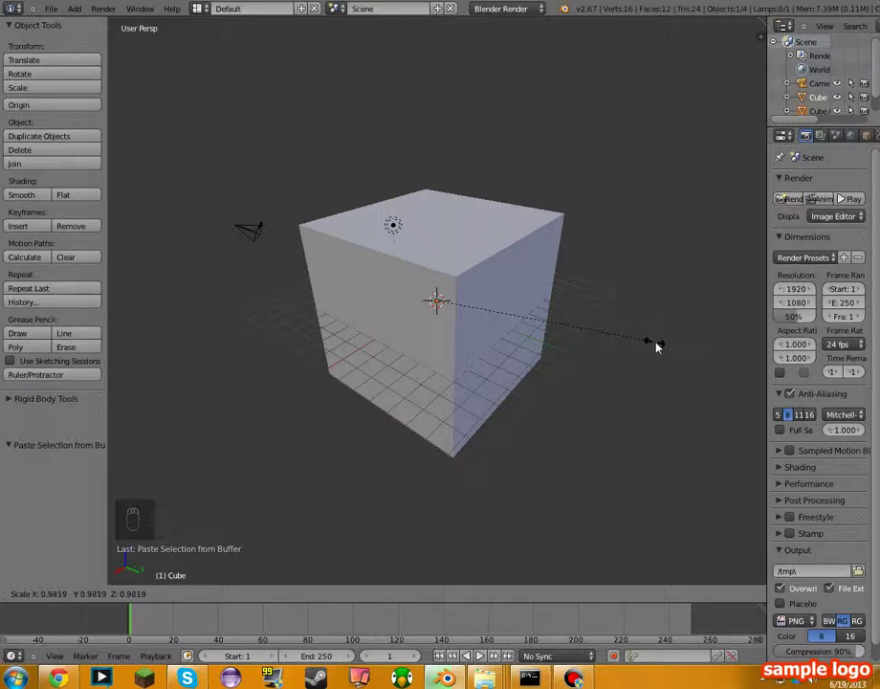
Step: Shrink the duplicate cube slightly so it nests just inside the original, inspecting from several angles
left_click_drag(667, 345, 674, 343)
key("ctrl+z")
key("s")
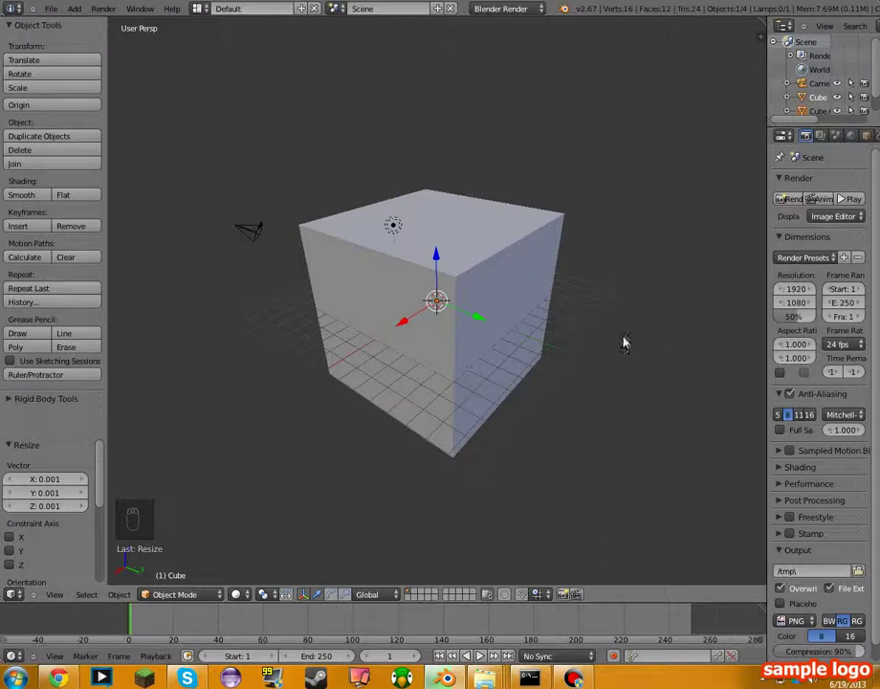
left_click_drag(553, 294, 510, 286)
left_click_drag(510, 286, 521, 277)
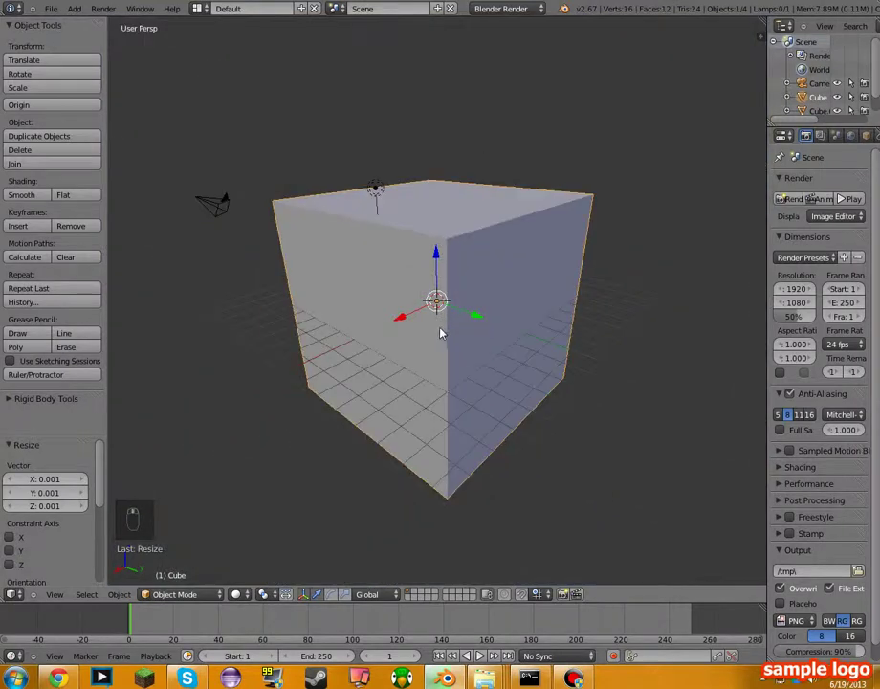
left_click_drag(448, 323, 513, 298)
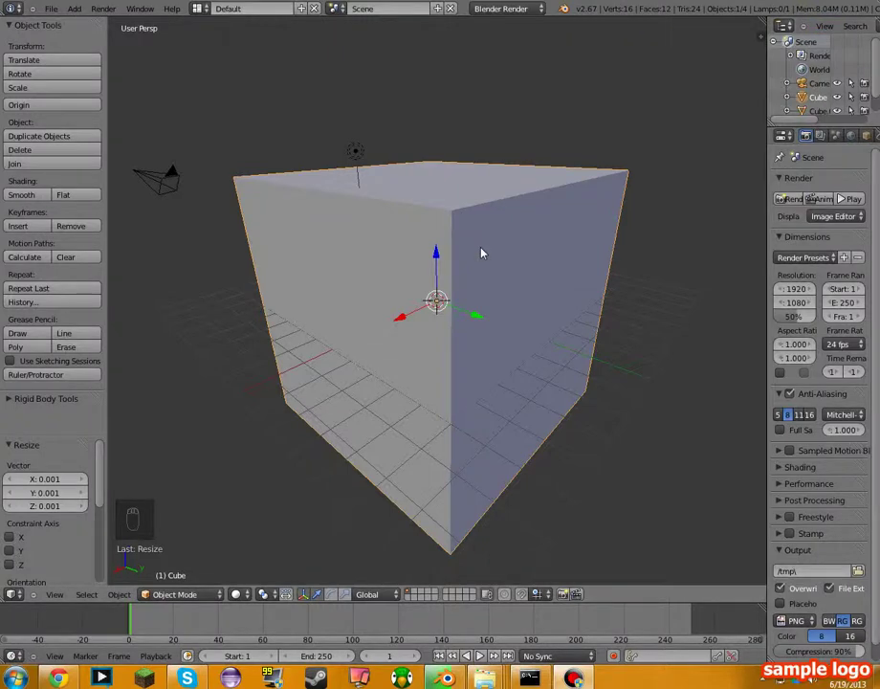
Step: Select the inner cube and paste another duplicate of it, slightly smaller
middle_click(522, 280)
right_click(516, 278)
left_click_drag(517, 278, 511, 278)
left_click_drag(511, 278, 629, 288)
key("s")
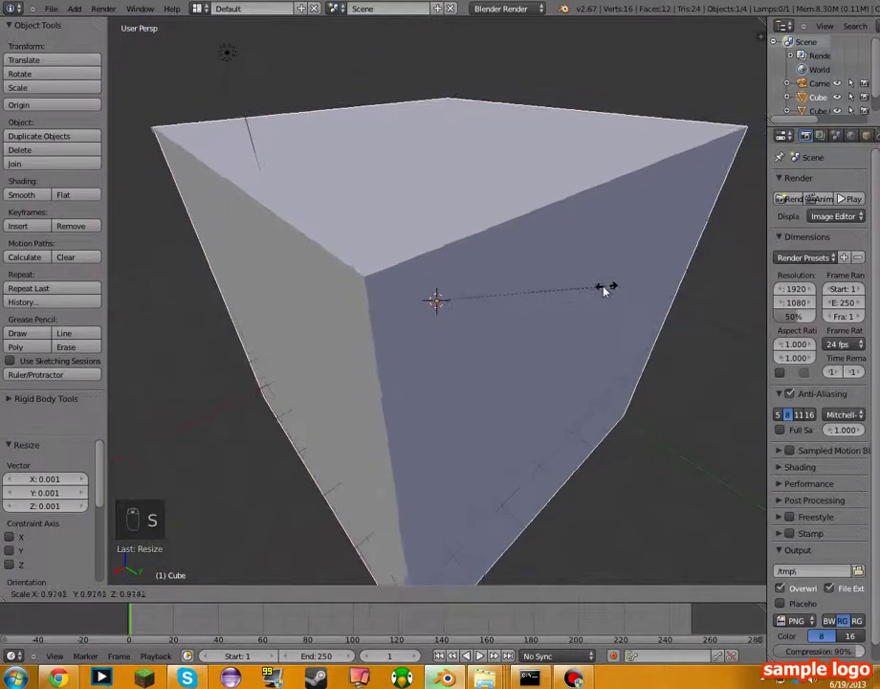
left_click_drag(566, 290, 566, 290)
key("ctrl+z")
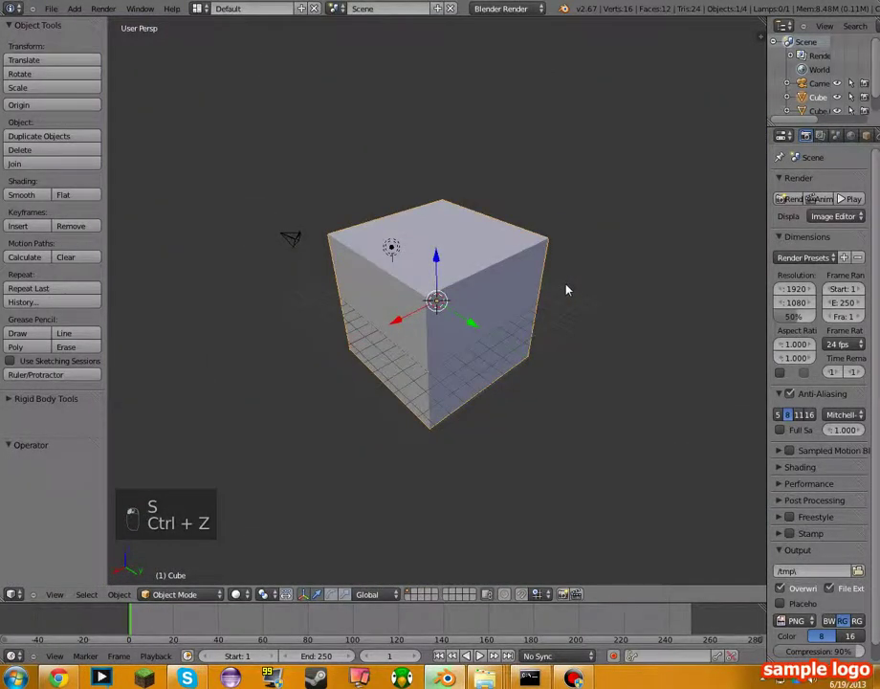
middle_click(575, 283)
key("ctrl+c")
key("ctrl+v")
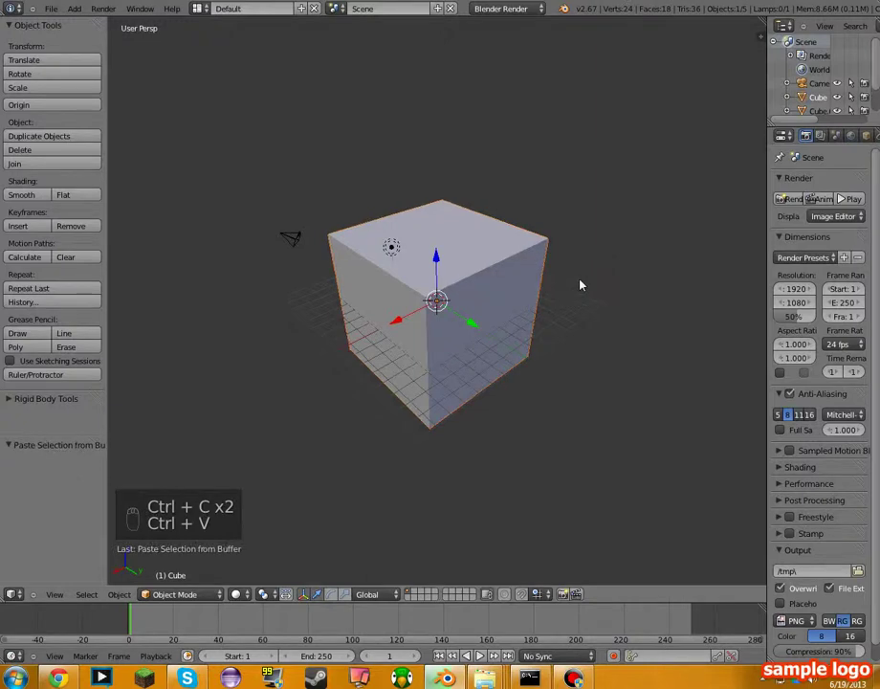
key("s")
left_click(565, 285)
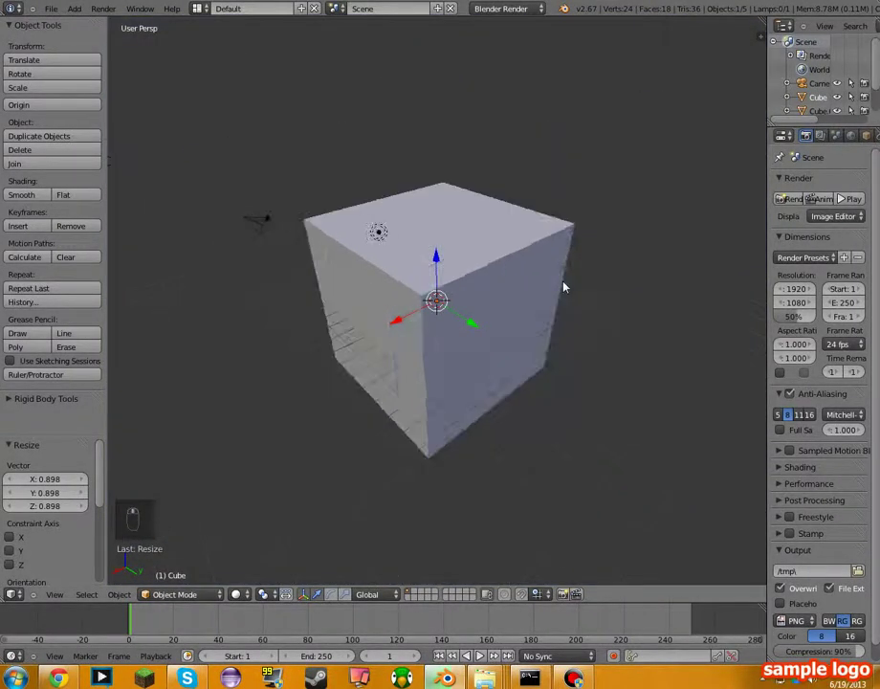
Step: Raise the copied cube above the original and squash it along Z to 0.7 of its height
middle_click(561, 302)
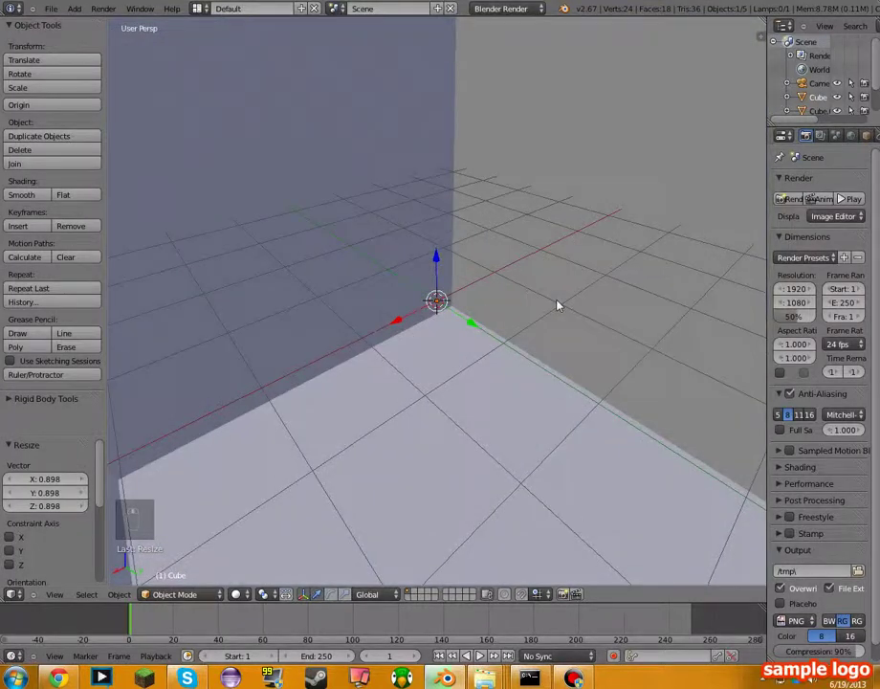
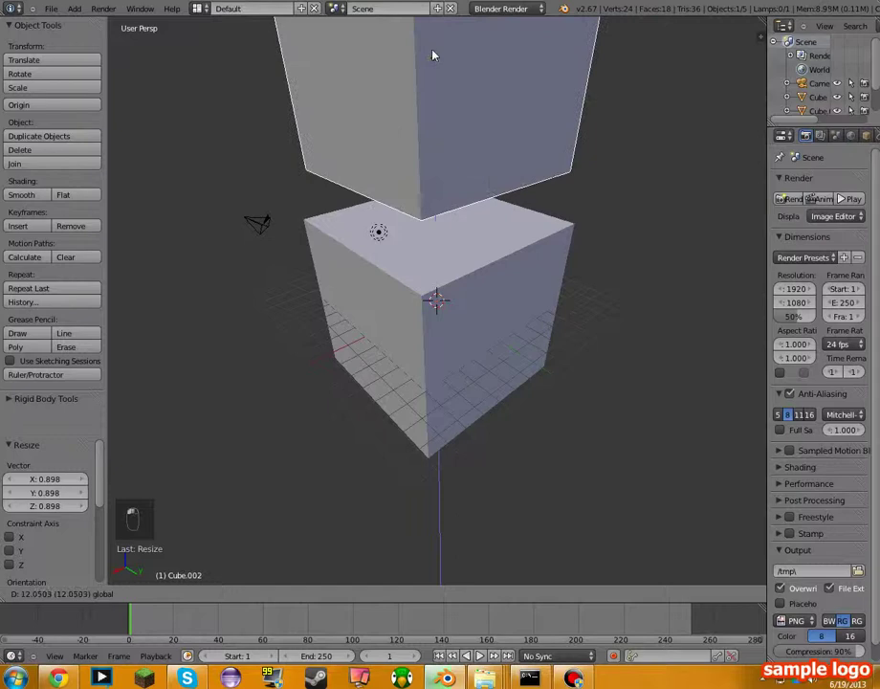
left_click(444, 88)
left_click_drag(439, 166, 509, 186)
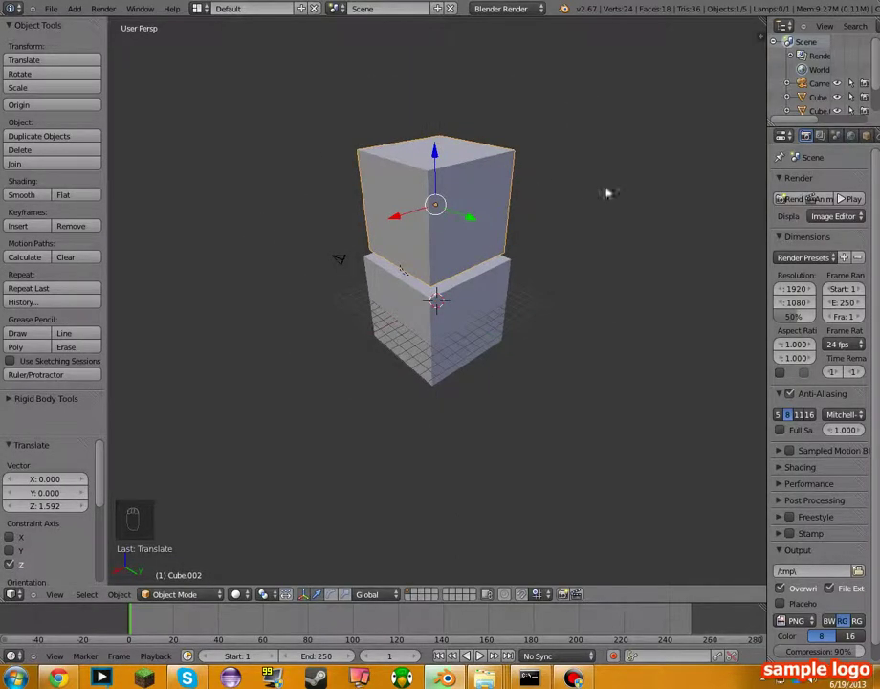
key("s")
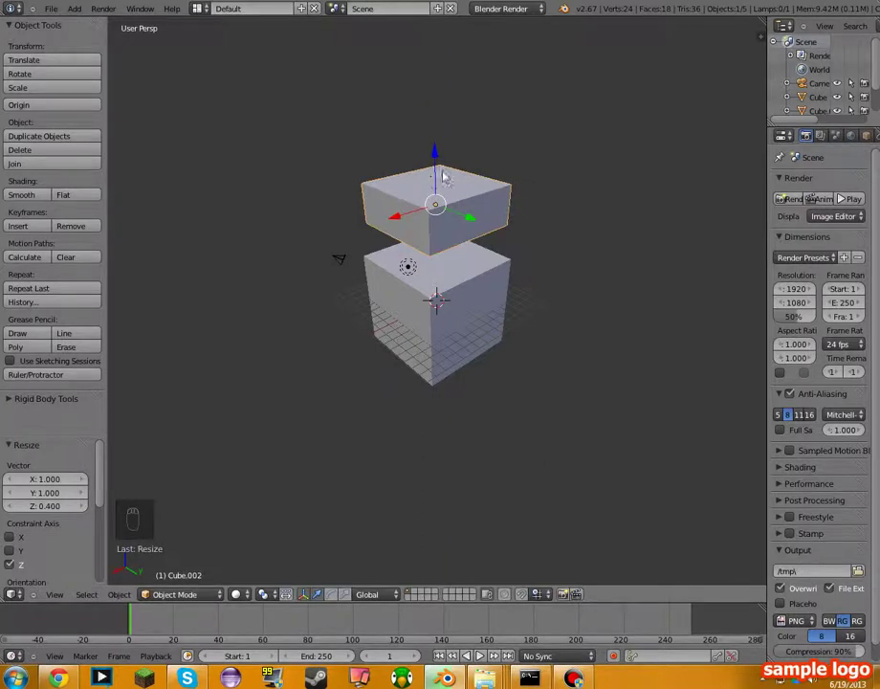
left_click_drag(442, 163, 451, 160)
key("ctrl+z")
key("ctrl+z")
key("s")
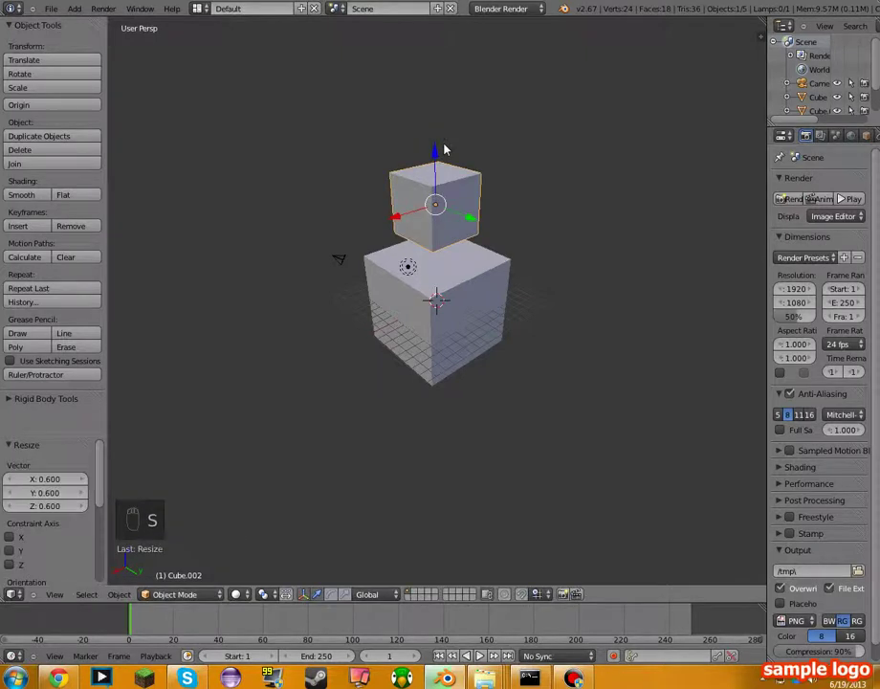
key("ctrl+z")
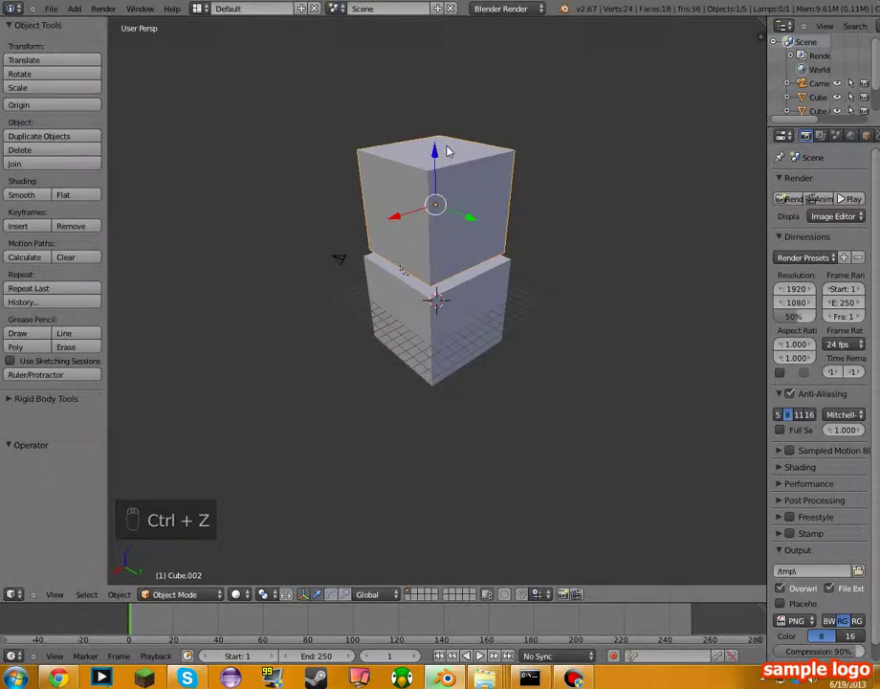
key("s")
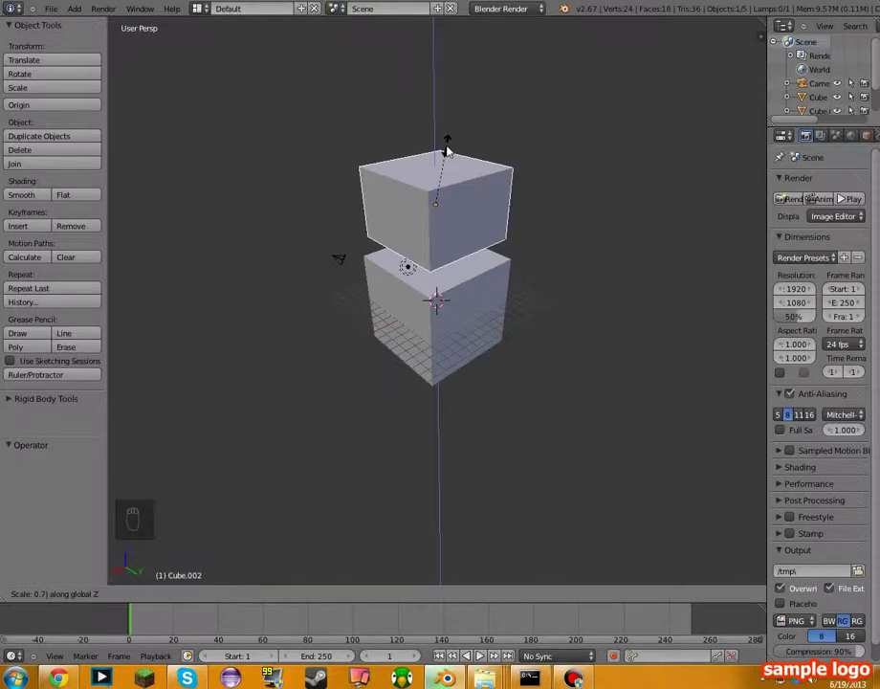
left_click_drag(443, 161, 434, 276)
Step: Switch to wireframe and lower the flattened box about 1.145 units along Z inside the enclosure
middle_click(434, 276)
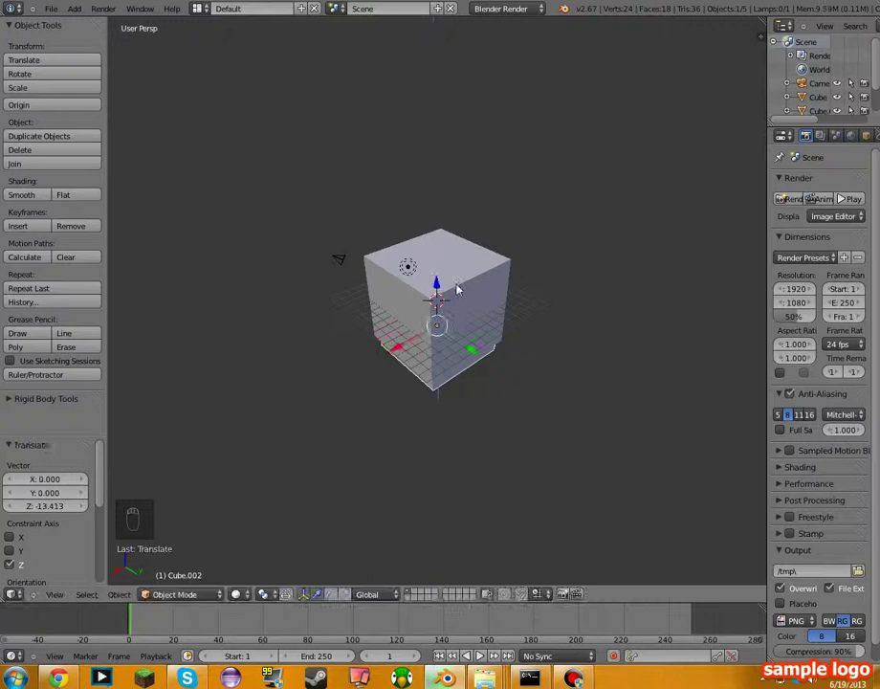
left_click_drag(441, 282, 546, 219)
left_click_drag(546, 219, 546, 223)
key("z")
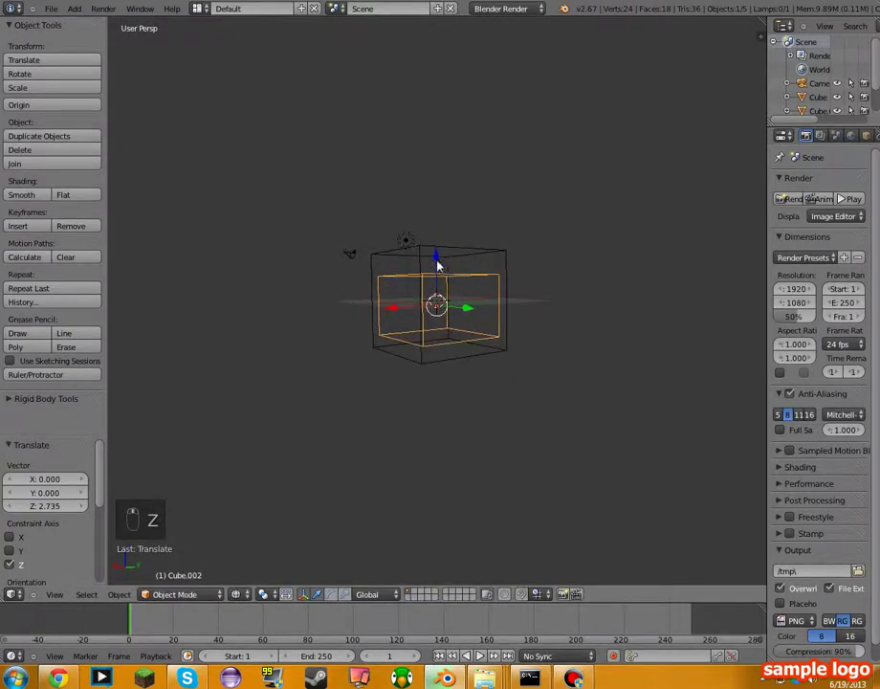
left_click_drag(440, 267, 532, 277)
left_click_drag(440, 267, 540, 278)
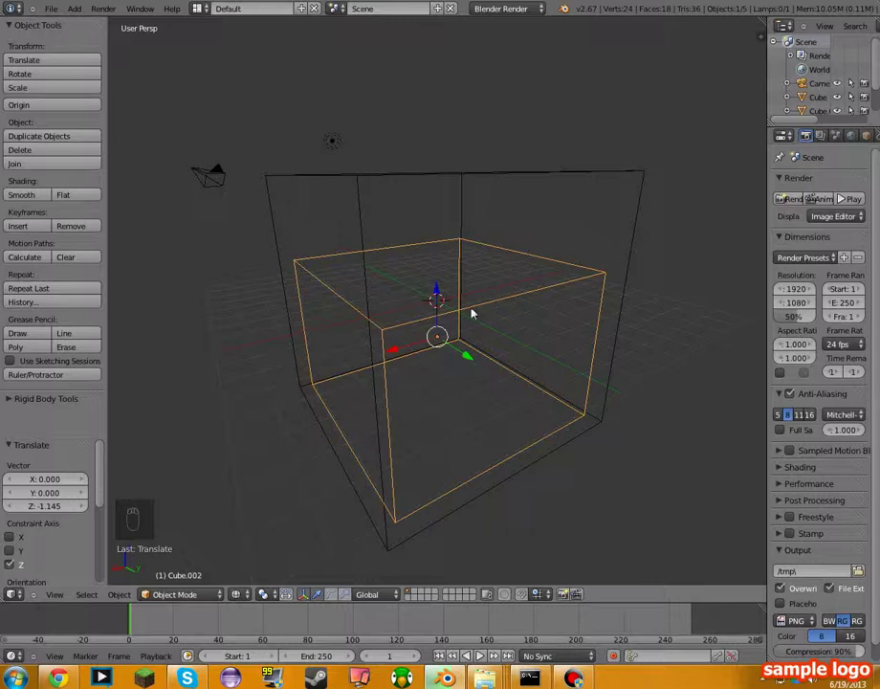
Step: Add a UV sphere and raise it about 3.6 units along Z near the enclosure top
key("a")
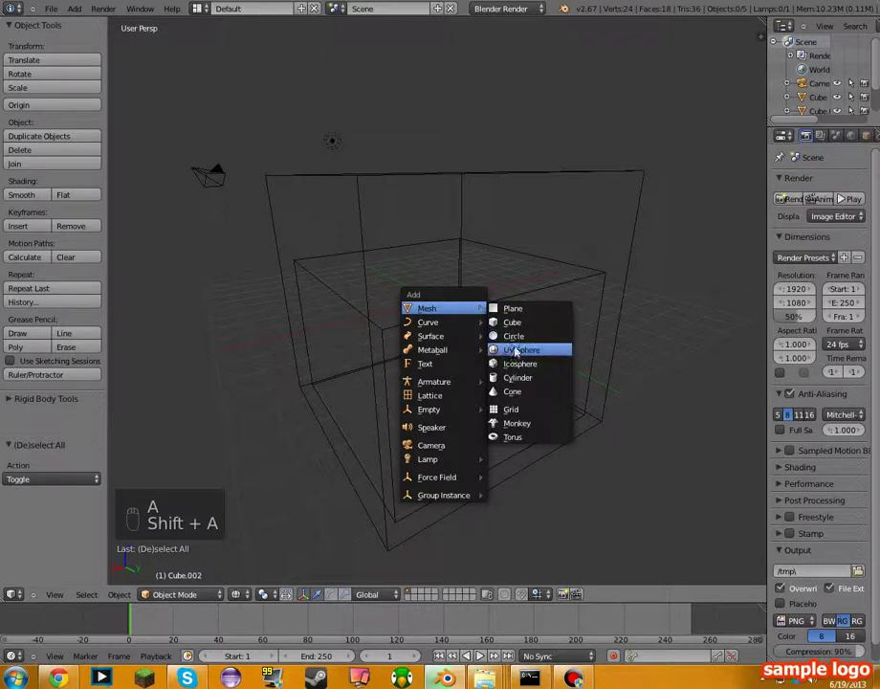
left_click(439, 234)
left_click(440, 172)
left_click_drag(495, 326, 477, 405)
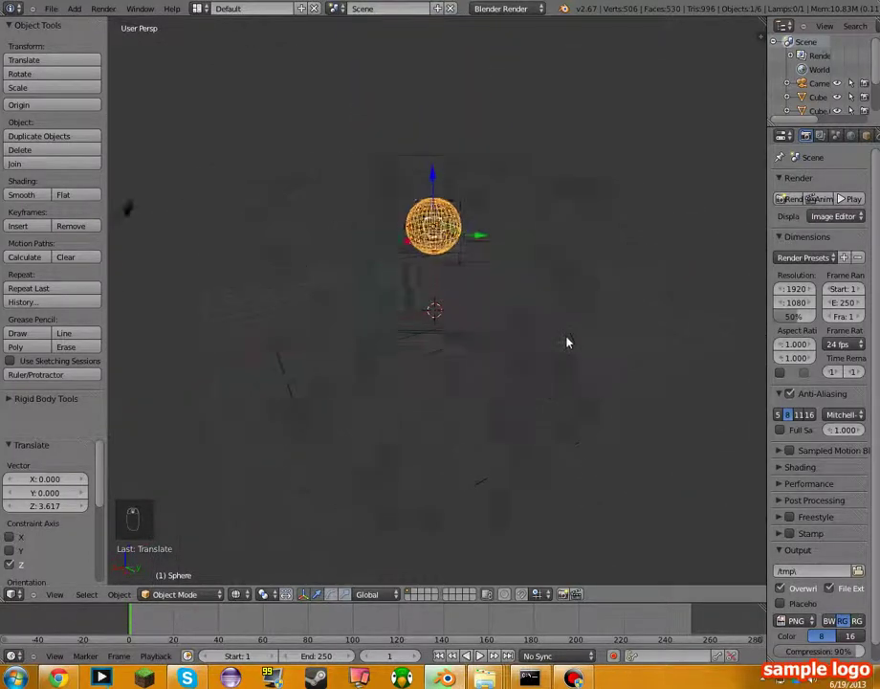
middle_click(454, 223)
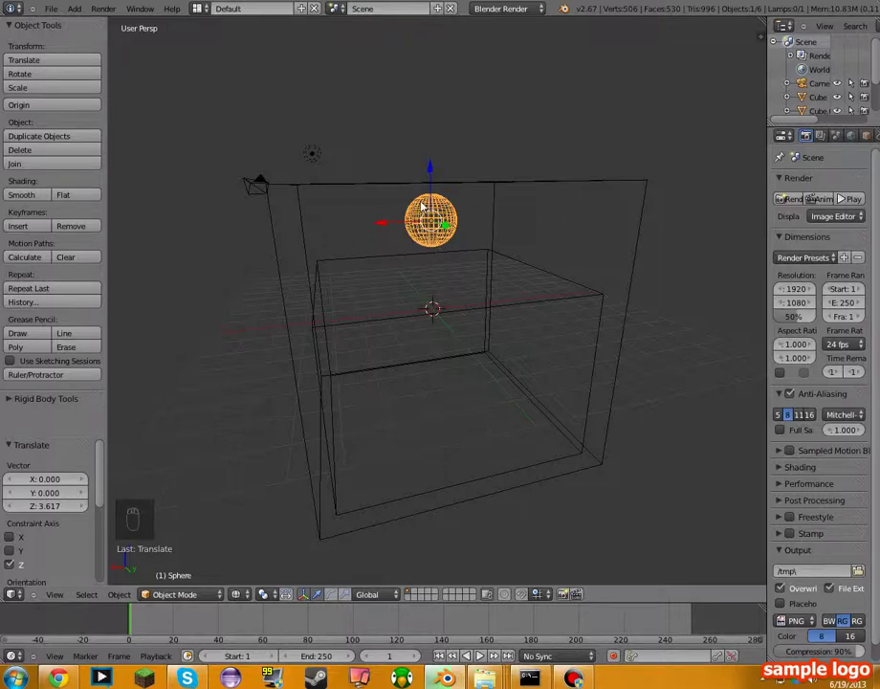
Step: Keyframe the sphere at frame 1, drop it about 5.5 units by frame 37, keyframe again and play back
key("i")
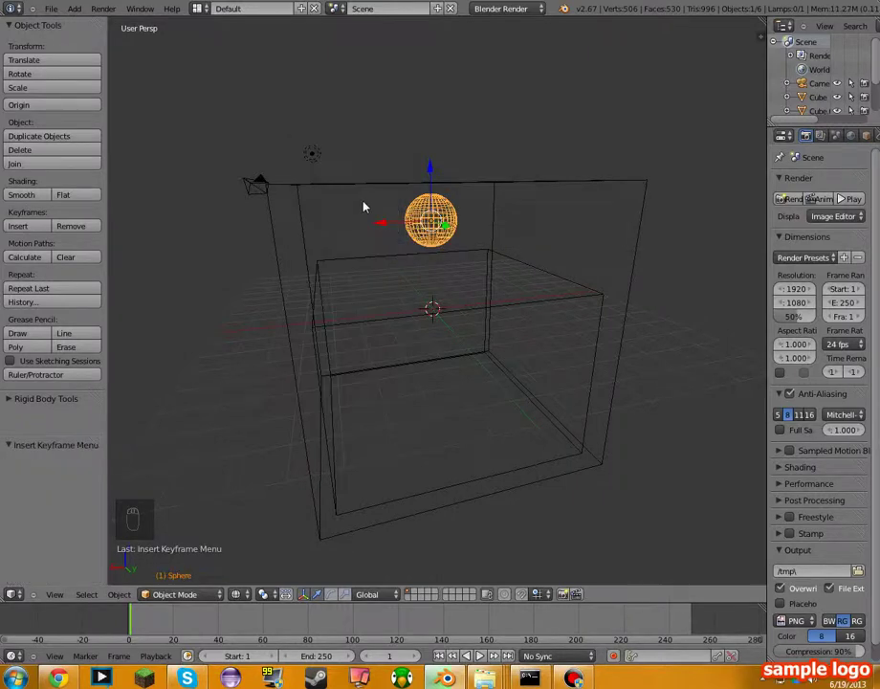
left_click_drag(144, 626, 433, 178)
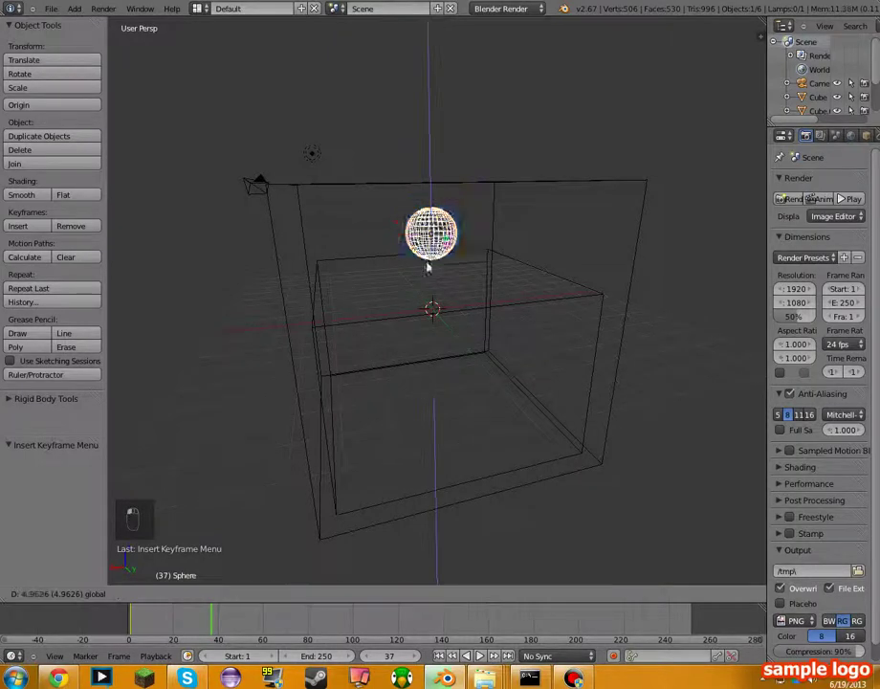
left_click(434, 307)
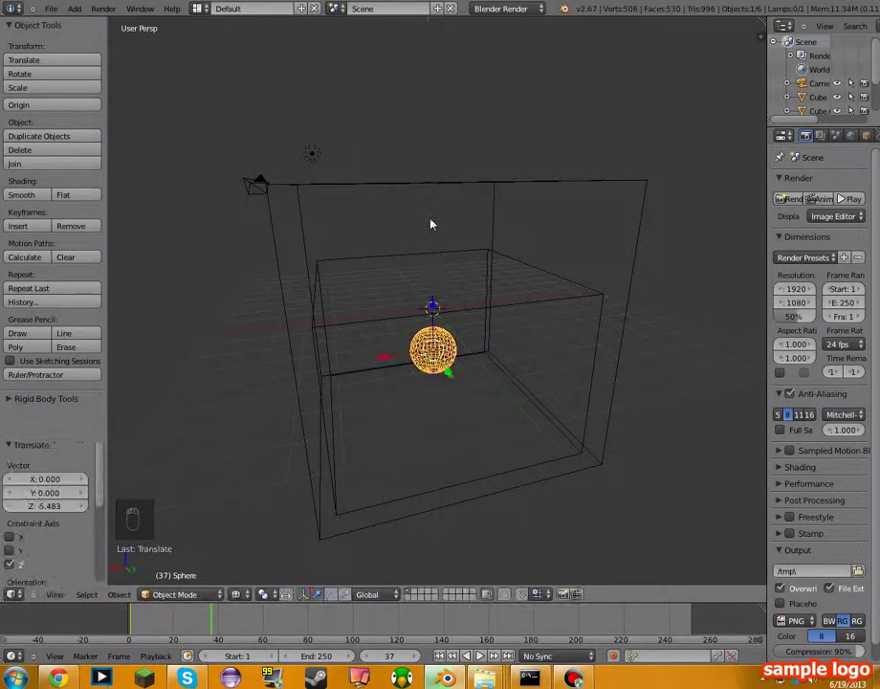
key("i")
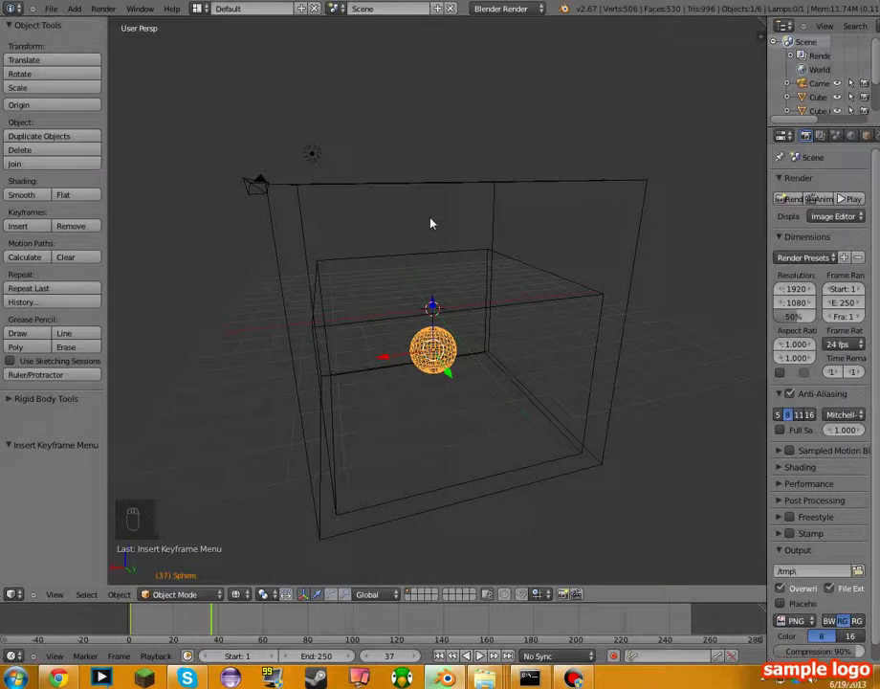
left_click_drag(203, 620, 130, 620)
key("alt+a")
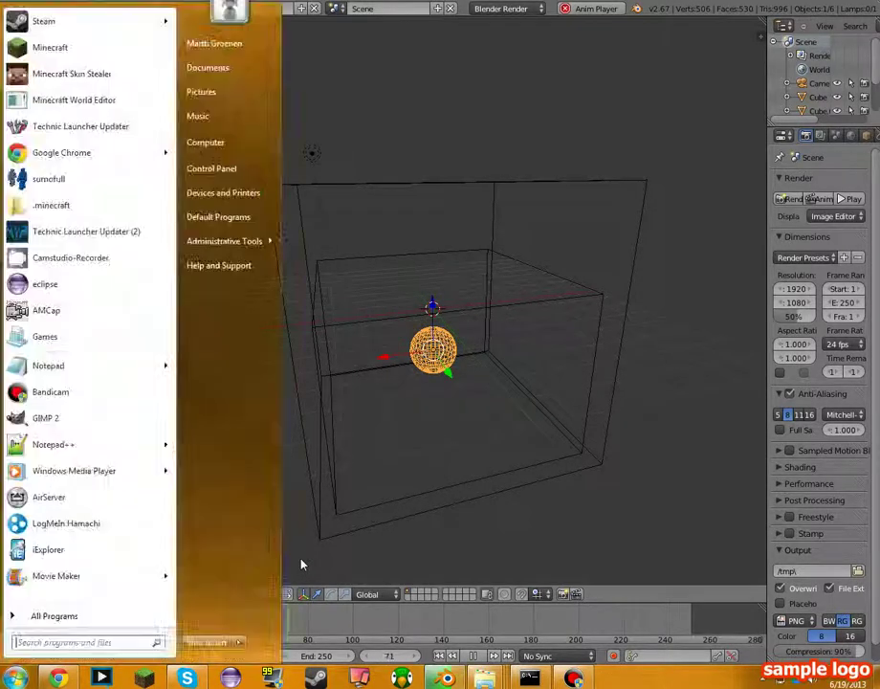
Step: Stop playback, select the inner box and scrub back to an early frame
key("alt+super+a")
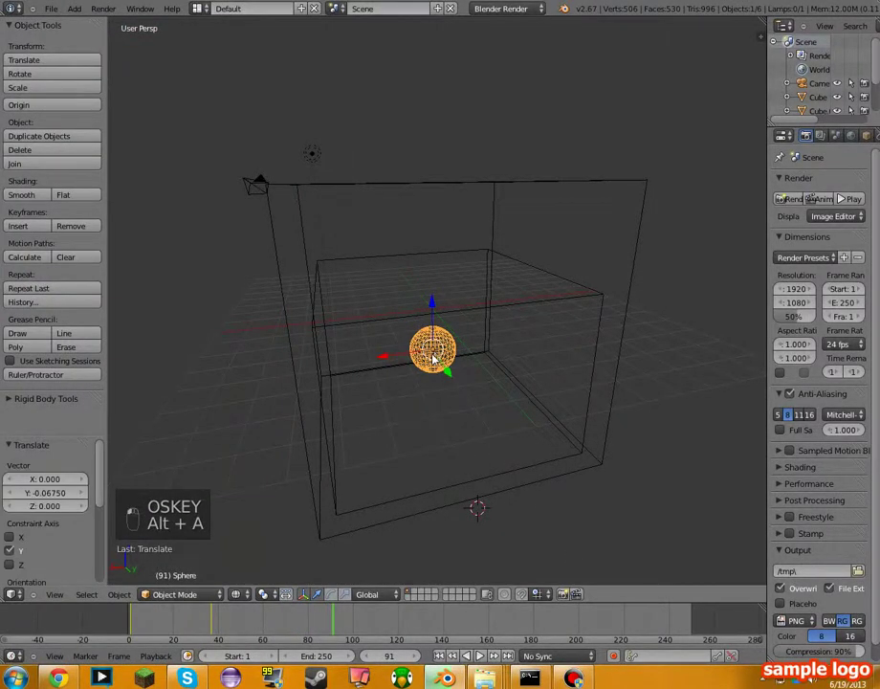
left_click(468, 370)
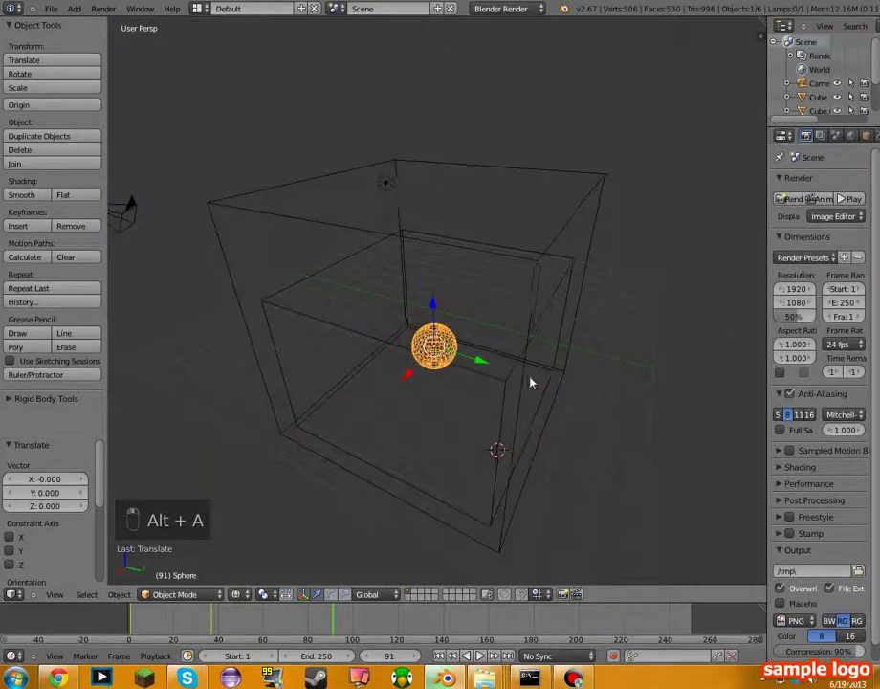
left_click_drag(287, 618, 123, 624)
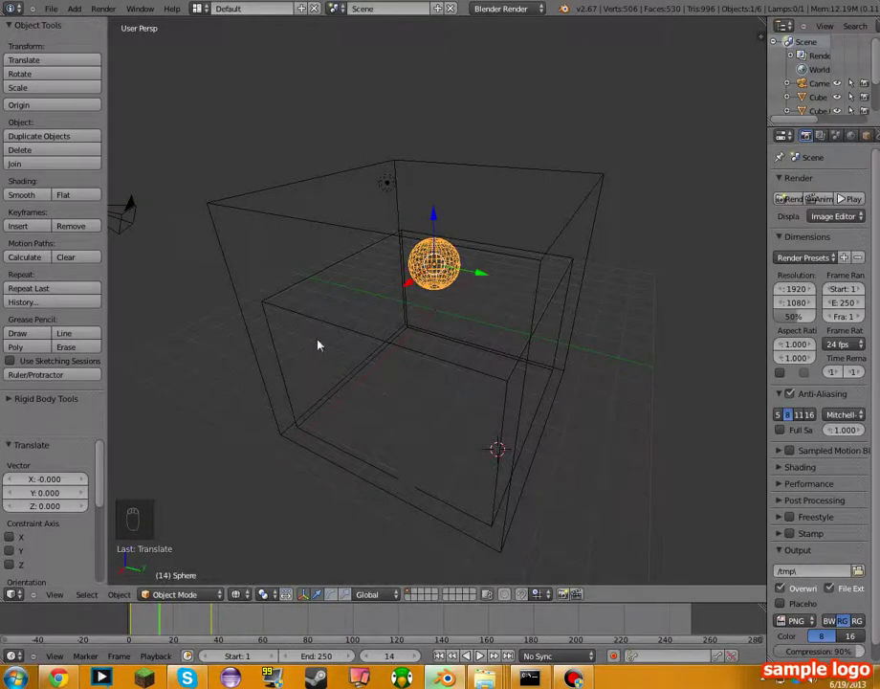
left_click_drag(281, 338, 603, 424)
Step: Scale the inner box up uniformly to about 1.079
key("s")
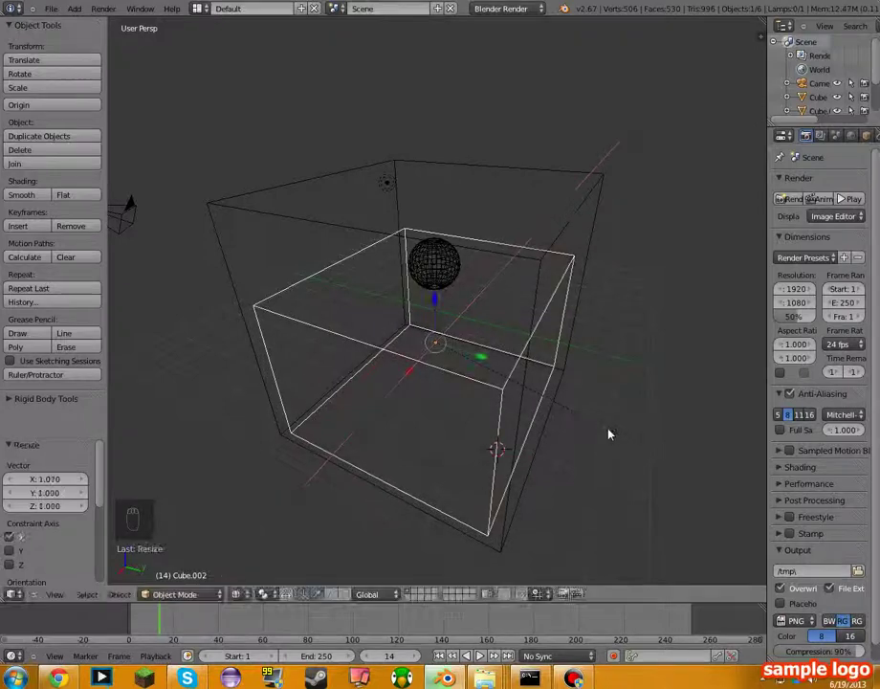
left_click_drag(609, 432, 613, 431)
key("s")
left_click_drag(627, 436, 570, 498)
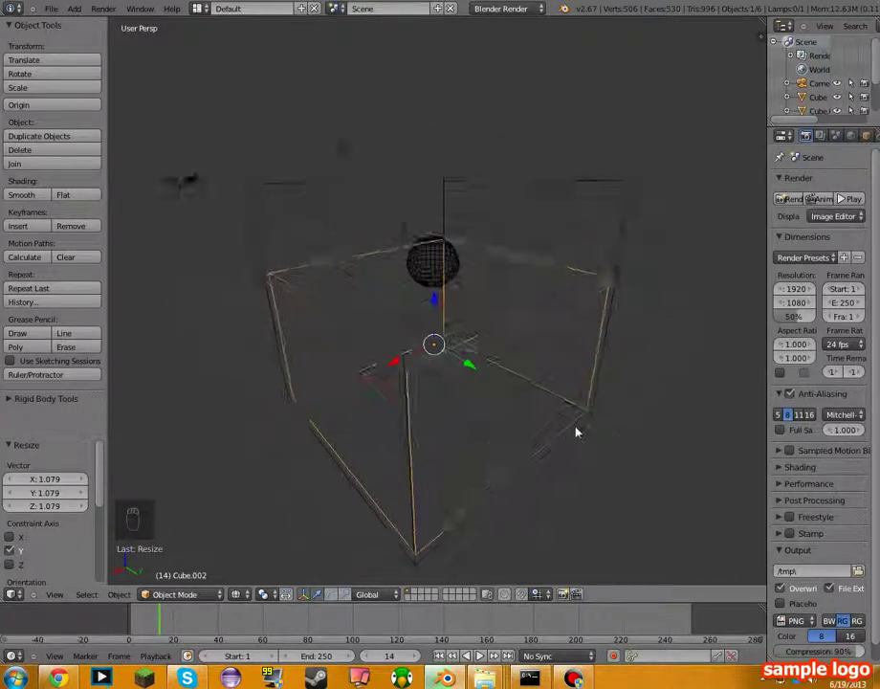
Step: Remove the leftover box, select the sphere and reframe the view on the enclosure
key("x")
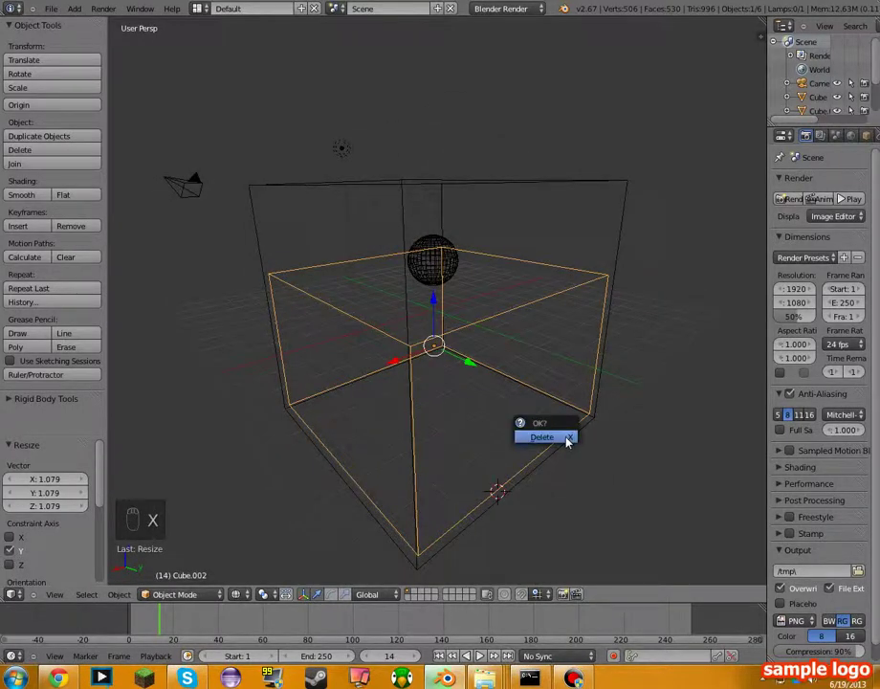
left_click_drag(522, 389, 548, 404)
right_click(548, 404)
left_click_drag(436, 270, 189, 624)
left_click_drag(184, 624, 239, 626)
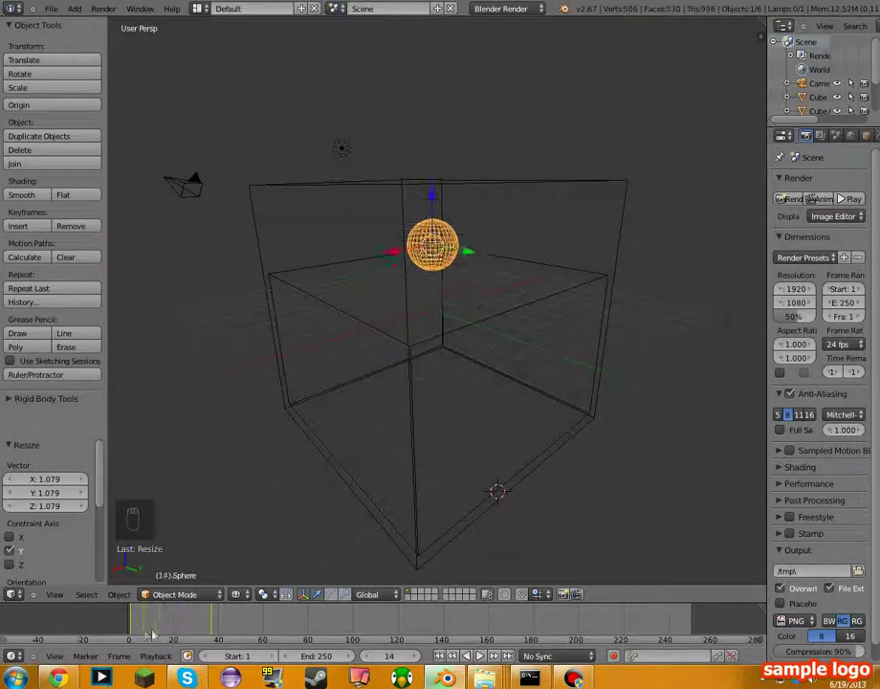
left_click_drag(632, 234, 839, 196)
middle_click(839, 196)
Step: Set the domain cube's Fluid Viewport Display to Geometry so it shows its full box
left_click_drag(831, 195, 807, 241)
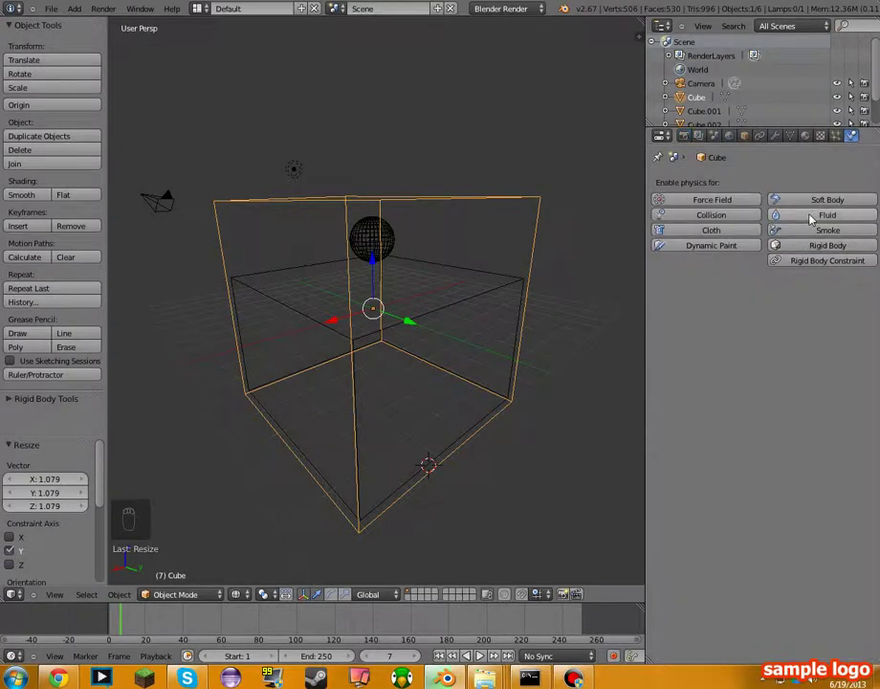
left_click_drag(808, 214, 745, 279)
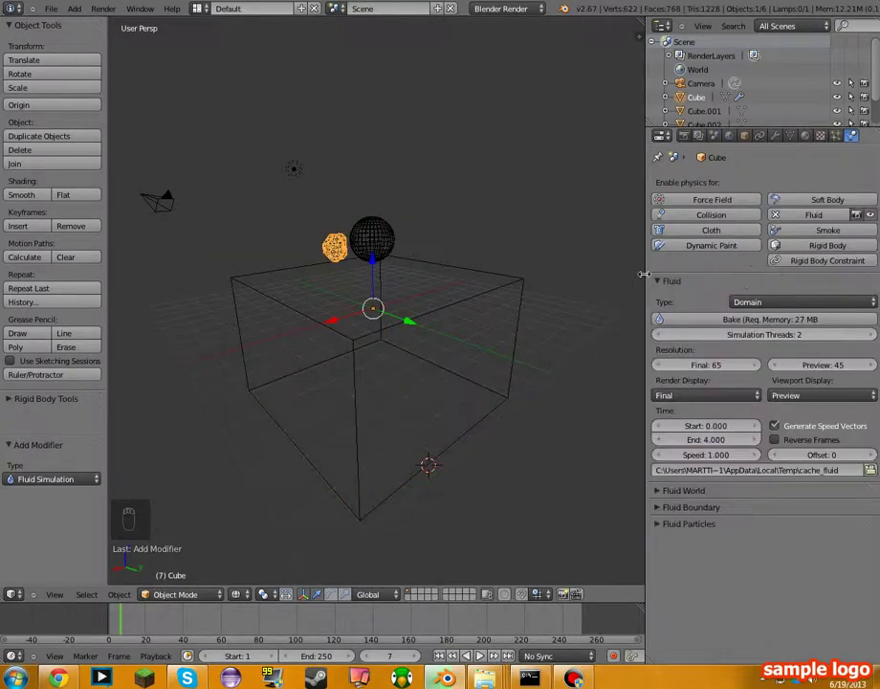
left_click_drag(124, 614, 105, 620)
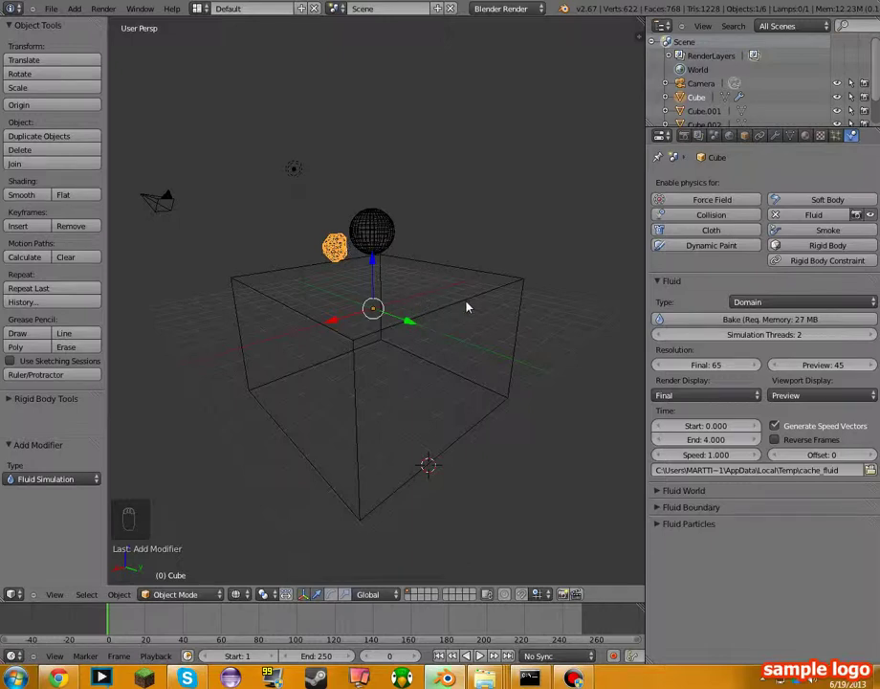
left_click_drag(468, 305, 829, 398)
left_click_drag(829, 398, 823, 387)
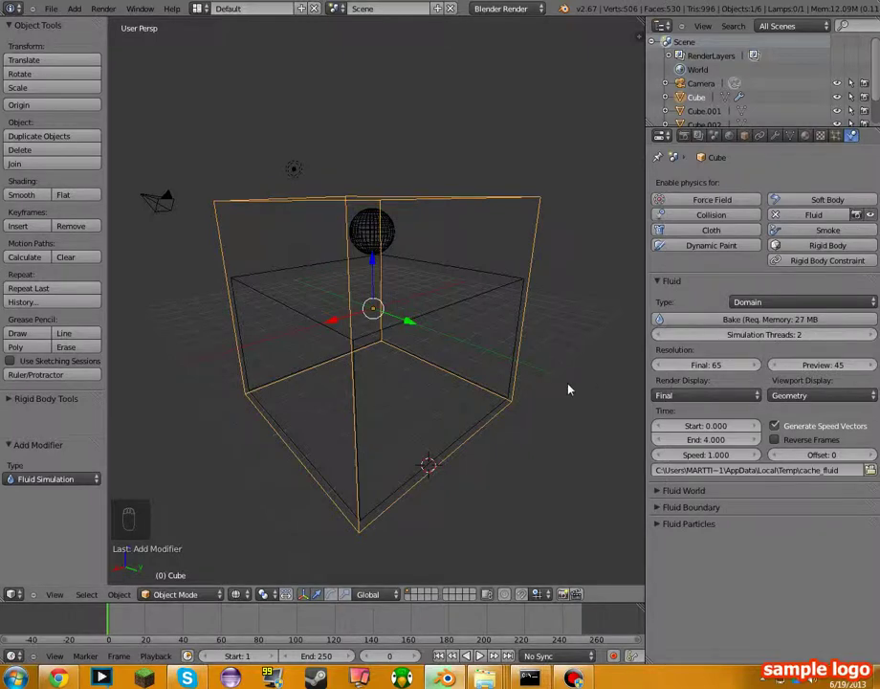
Step: Select inner box Cube.002 and set its fluid physics type to Fluid
key("z")
key("z")
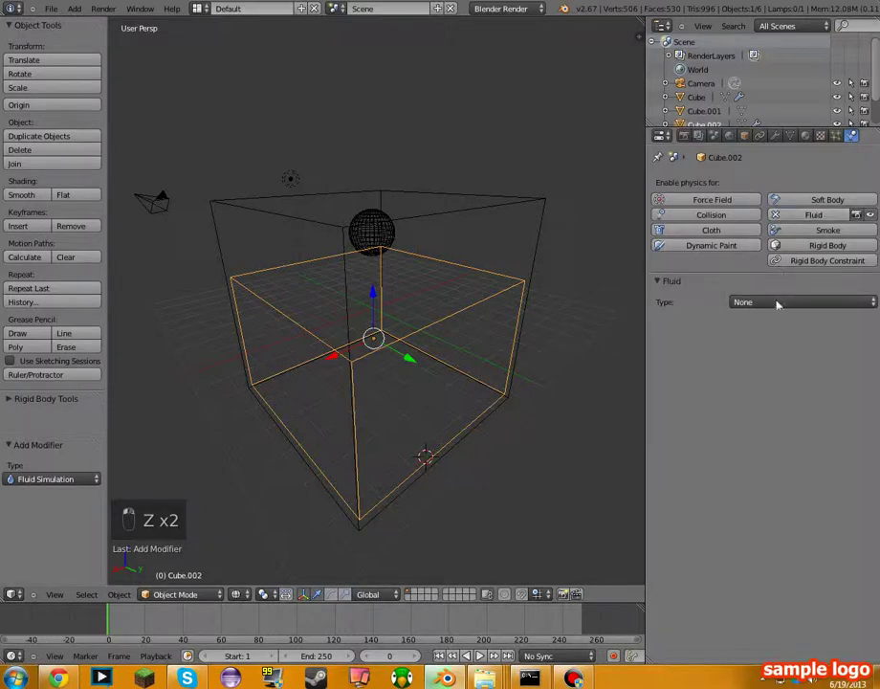
left_click(482, 284)
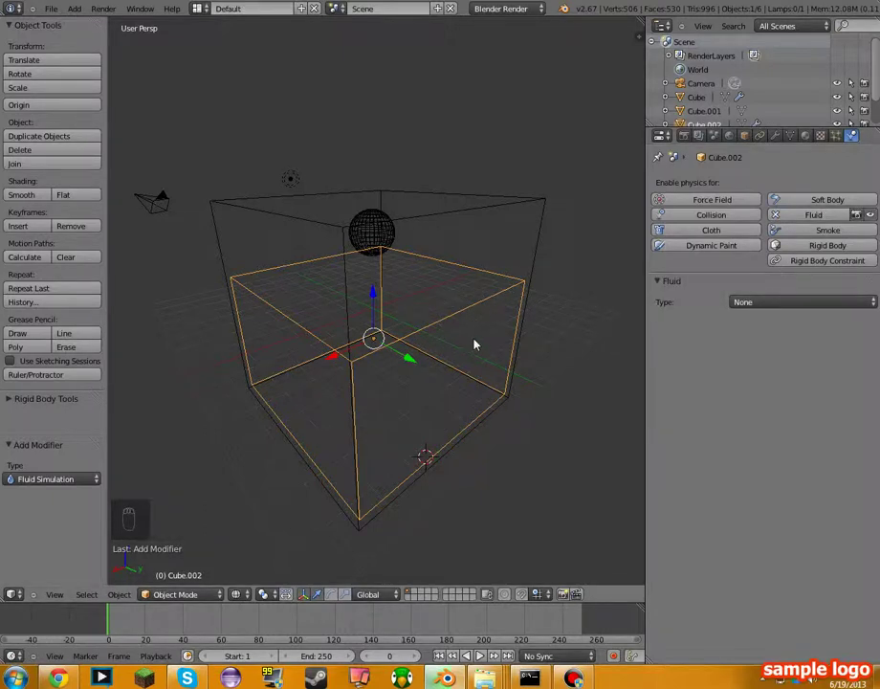
left_click_drag(788, 299, 773, 241)
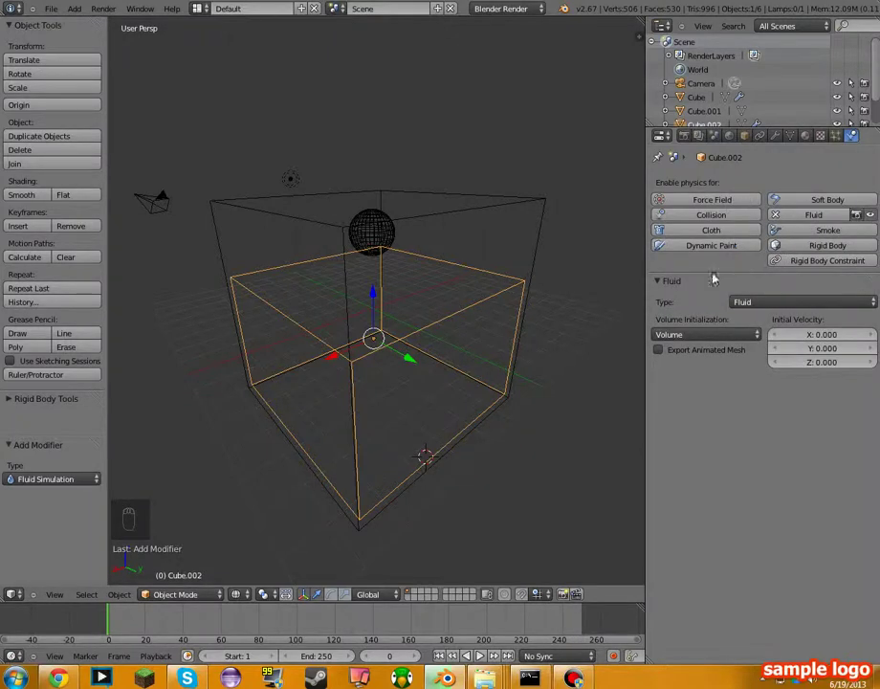
left_click_drag(410, 375, 580, 398)
Step: Orbit around the scene and switch the render engine to Cycles Render
key("z")
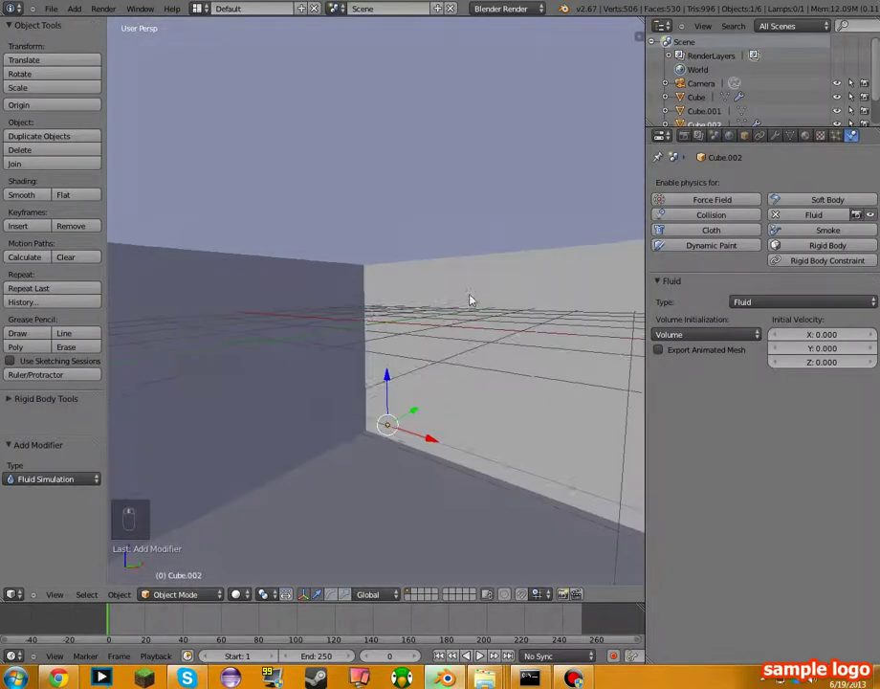
middle_click(507, 453)
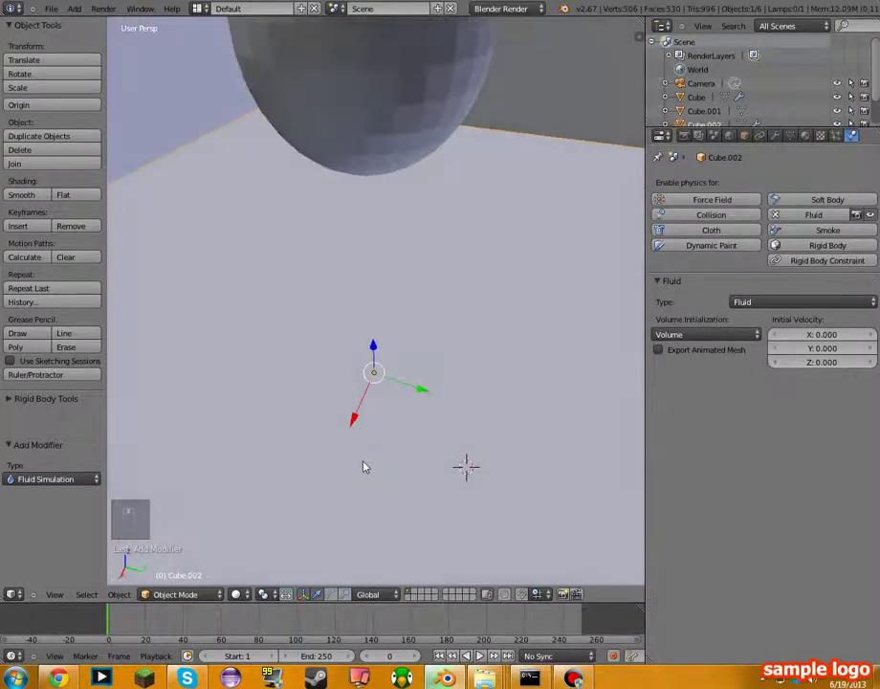
middle_click(458, 412)
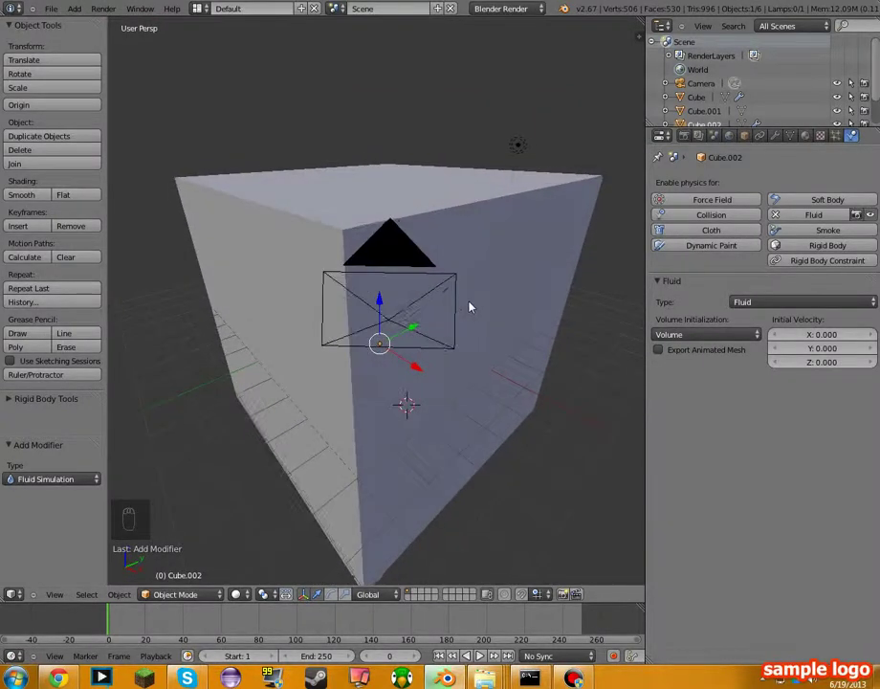
left_click_drag(532, 12, 515, 55)
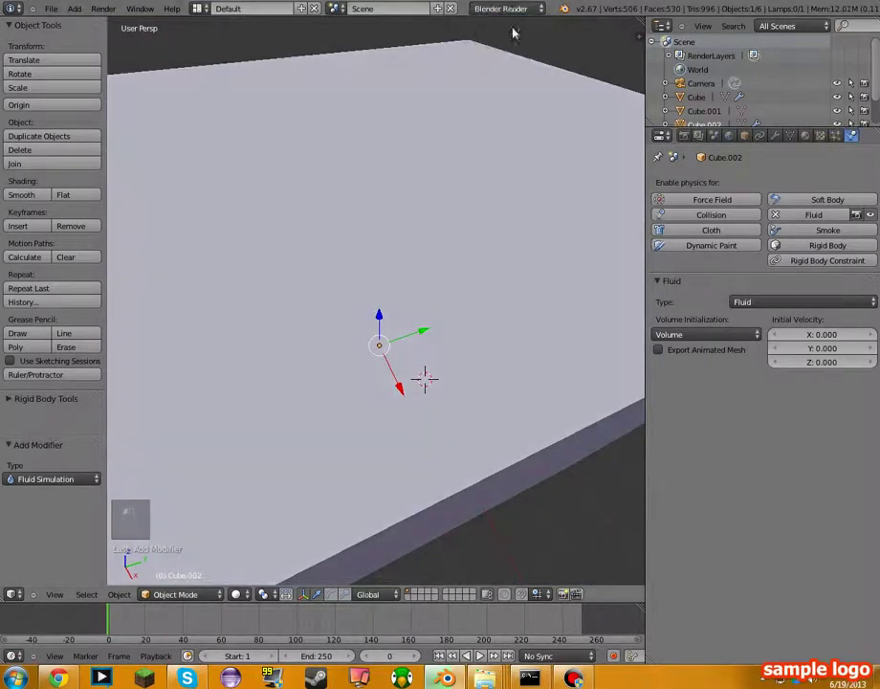
left_click(454, 313)
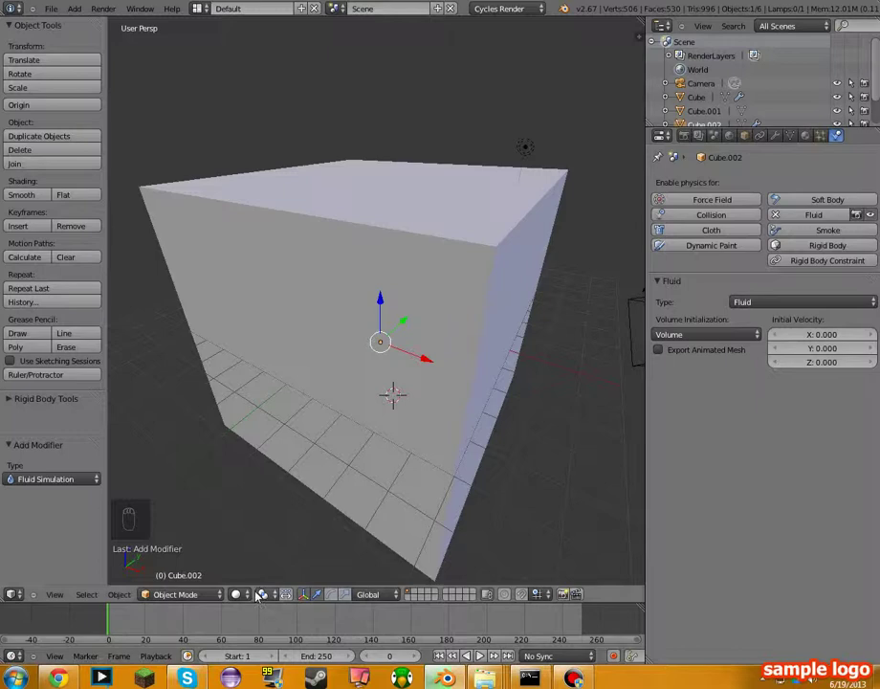
left_click_drag(255, 597, 458, 432)
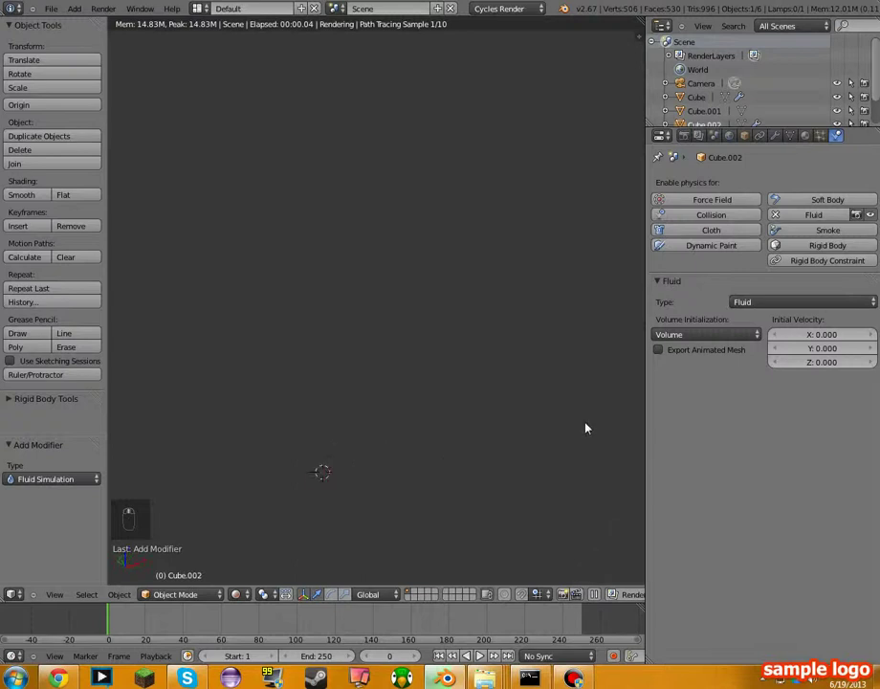
middle_click(446, 434)
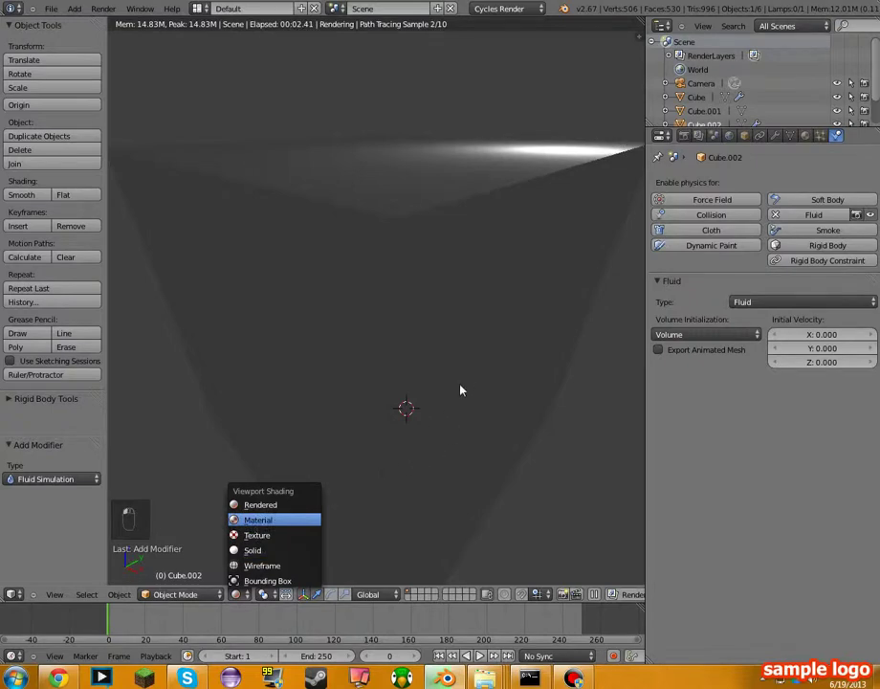
left_click_drag(466, 390, 381, 409)
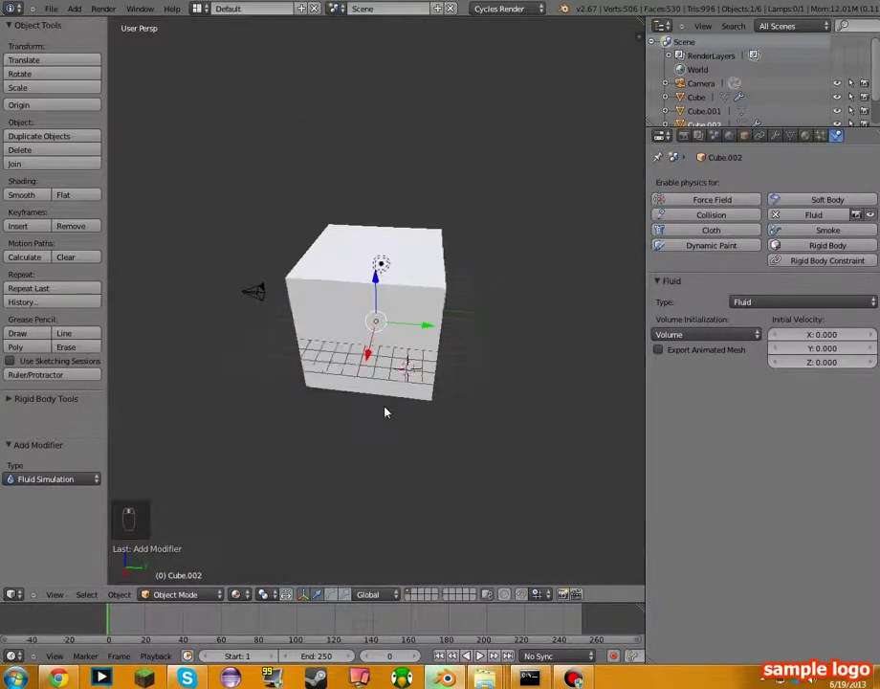
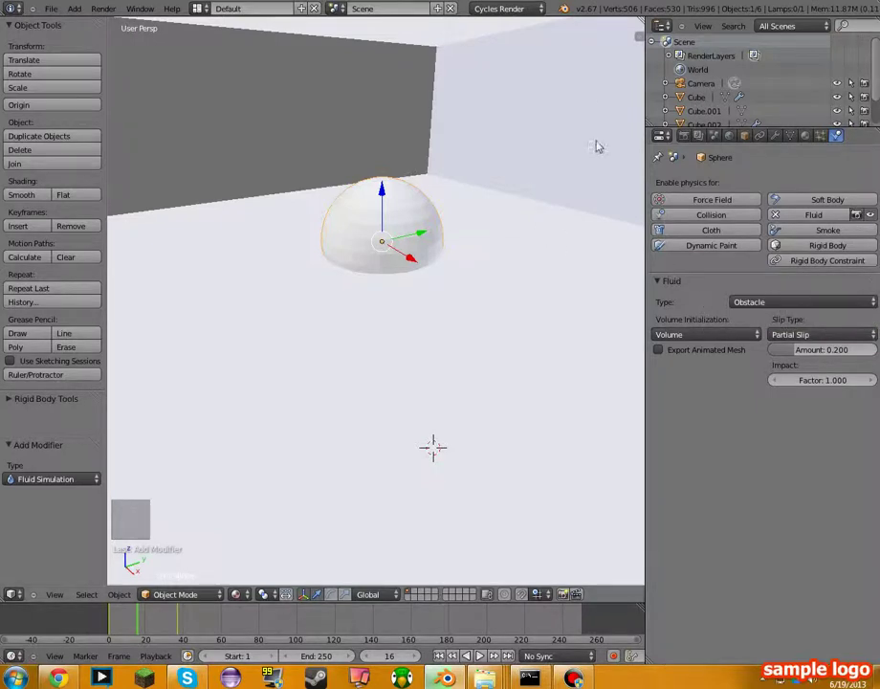
Step: Raise the domain's Final resolution from 65 to 100
left_click_drag(544, 227, 689, 363)
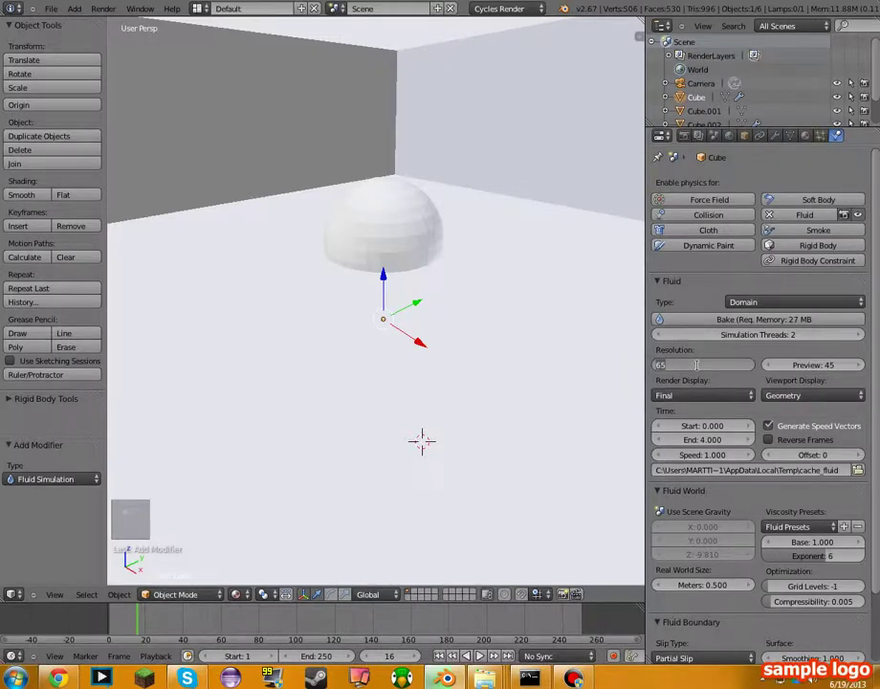
key("0")
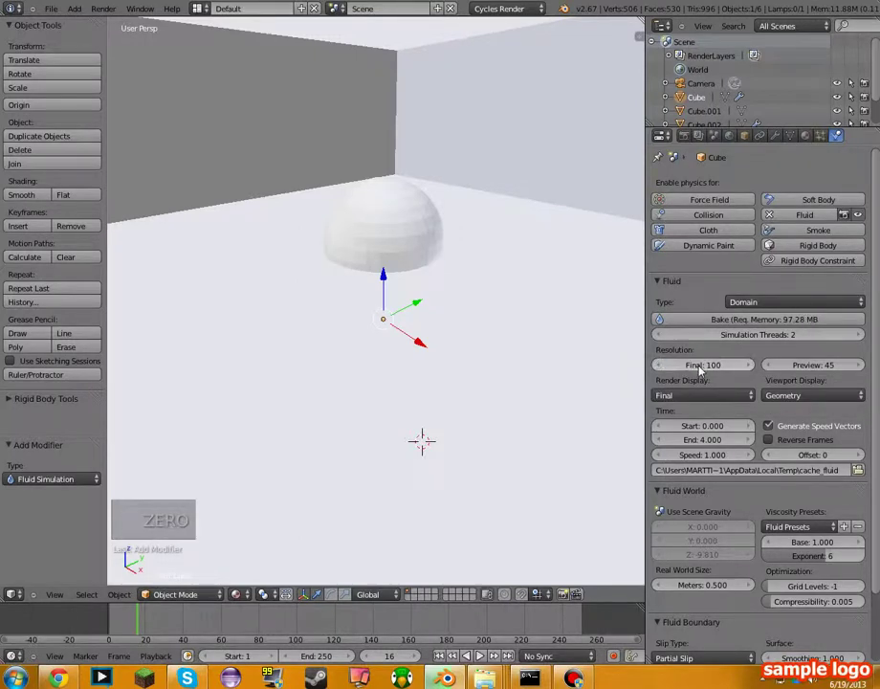
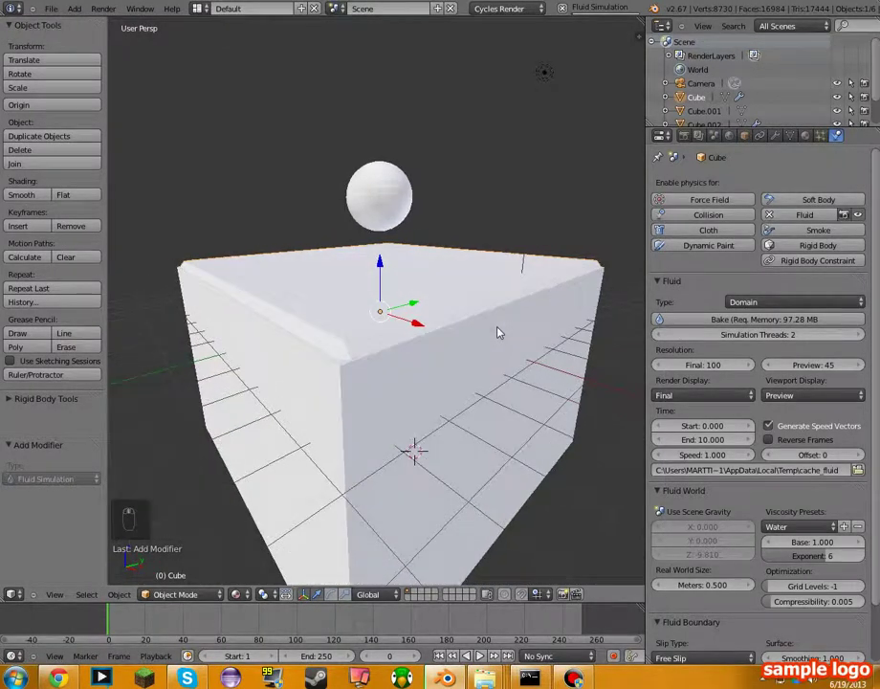
Step: Step back and forth through the animation frames to view the fluid
key("Right")
key("Down")
key("Left")
key("Left")
key("Left")
key("Right")
key("Left")
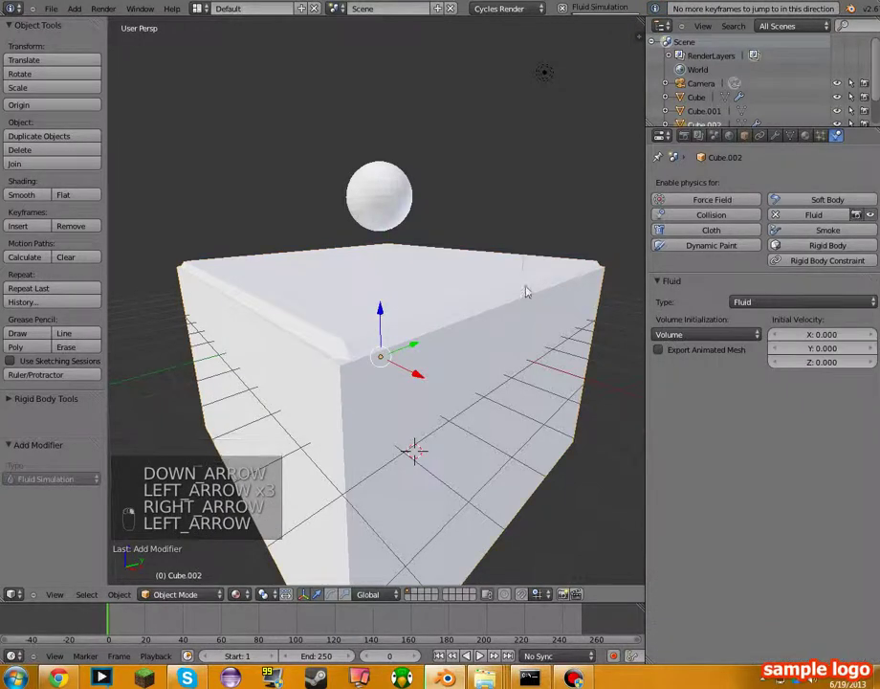
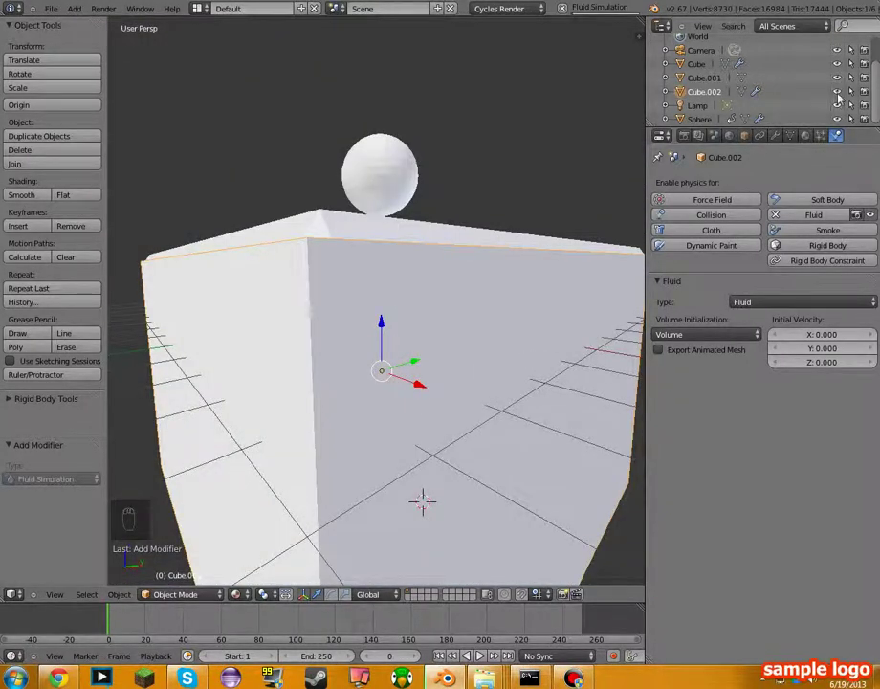
Step: Hide Cube.002 in the Outliner, return to frame 1 and step frames to check the baked fluid
left_click_drag(844, 92, 204, 527)
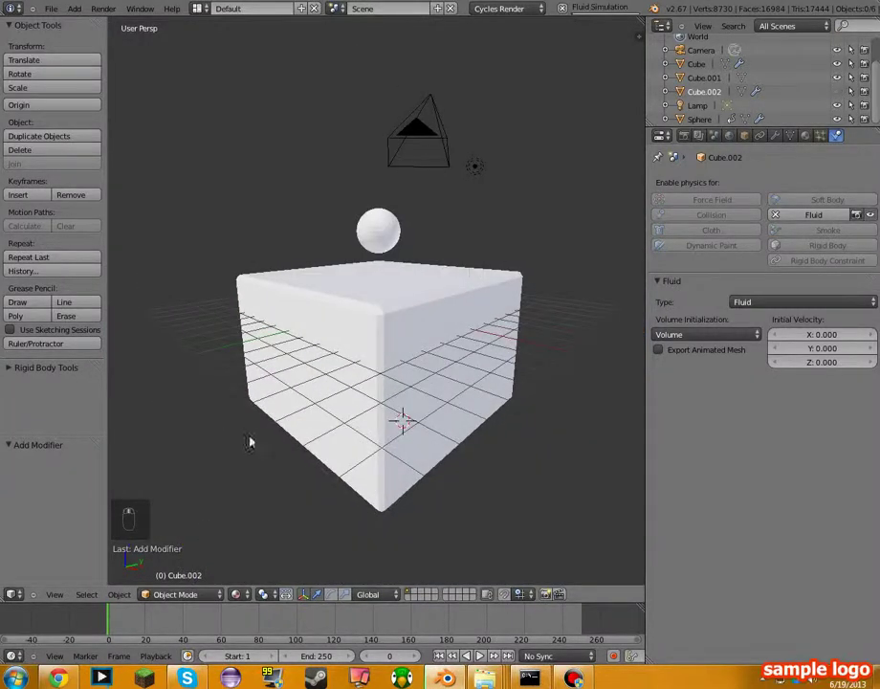
left_click_drag(118, 623, 106, 625)
key("Right")
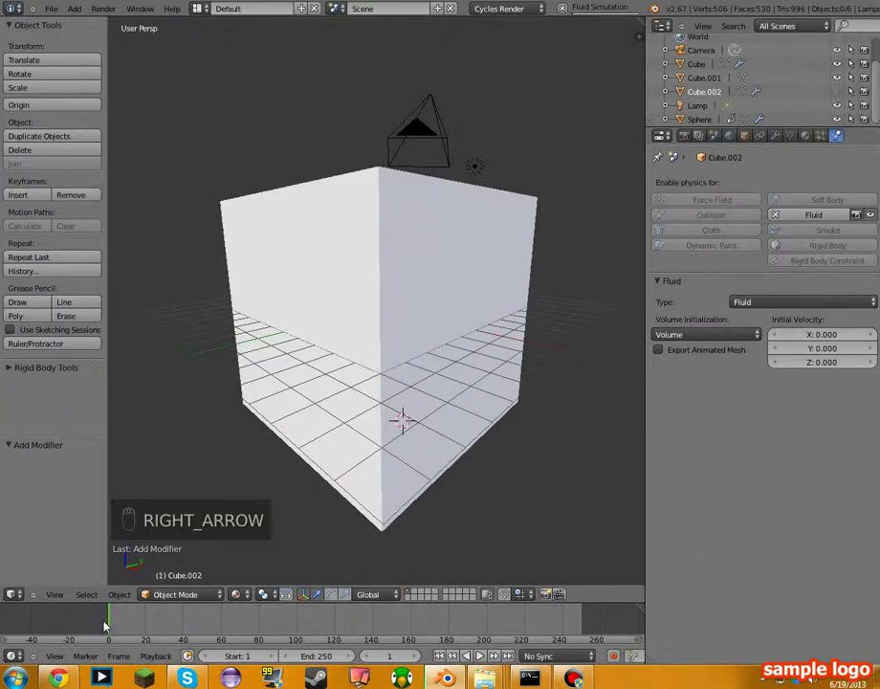
key("Left")
key("Left")
key("Right")
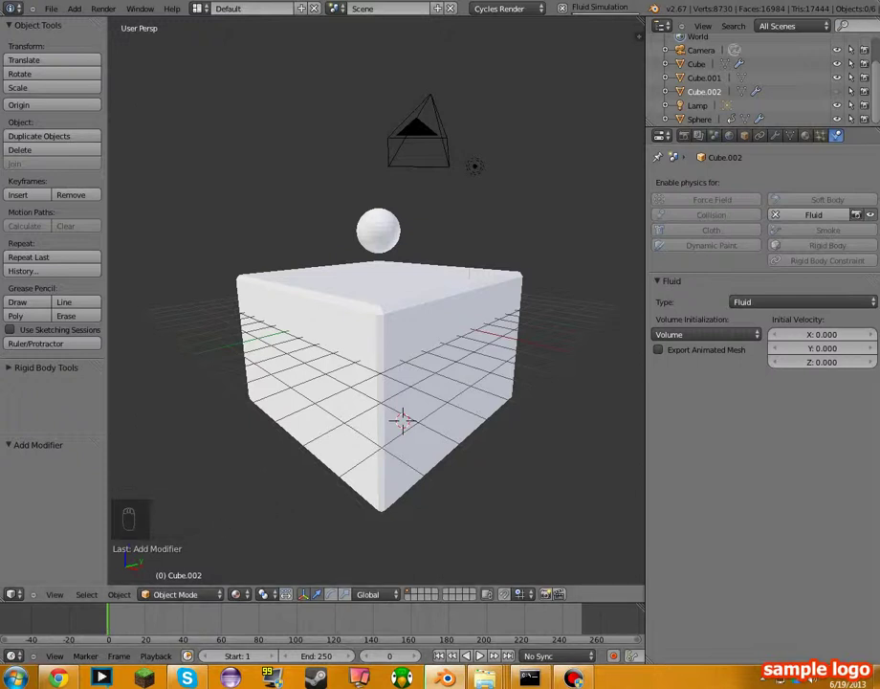
key("Left")
key("Right")
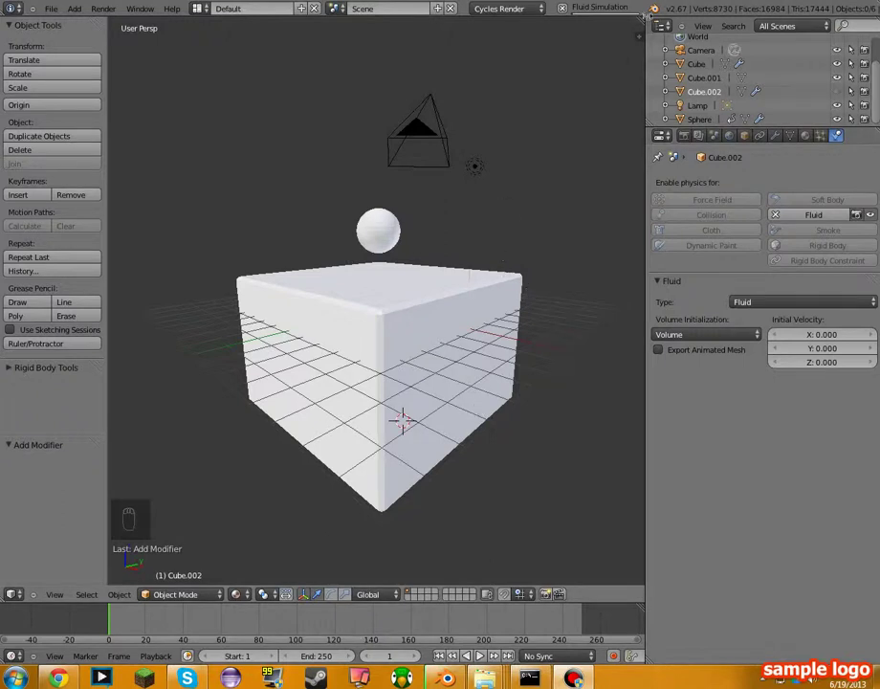
Step: Adjust the view and step the timeline back to the first baked frame
left_click_drag(571, 15, 483, 306)
left_click_drag(483, 306, 721, 370)
left_click_drag(718, 369, 721, 368)
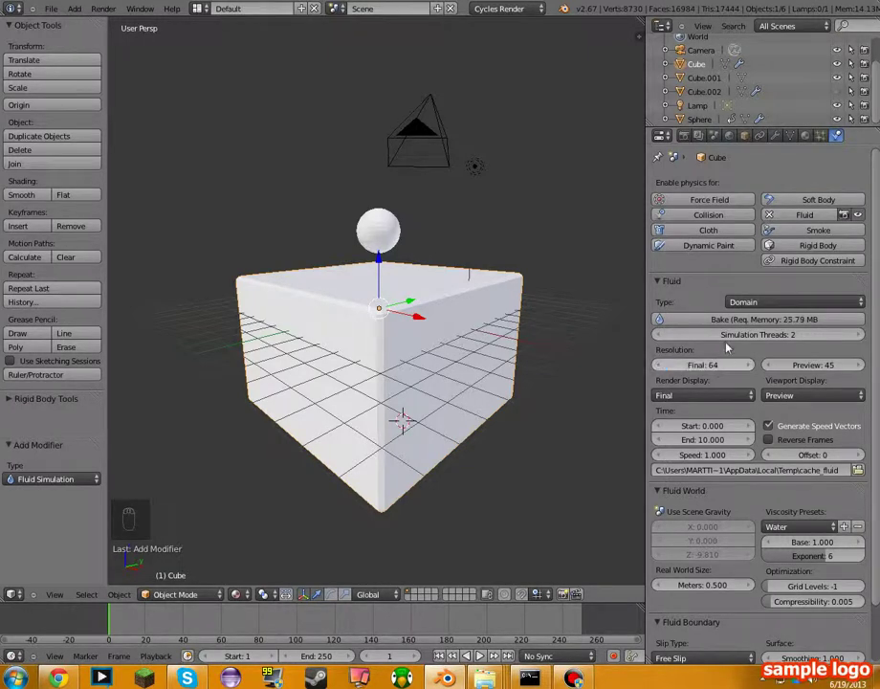
left_click_drag(731, 322, 369, 554)
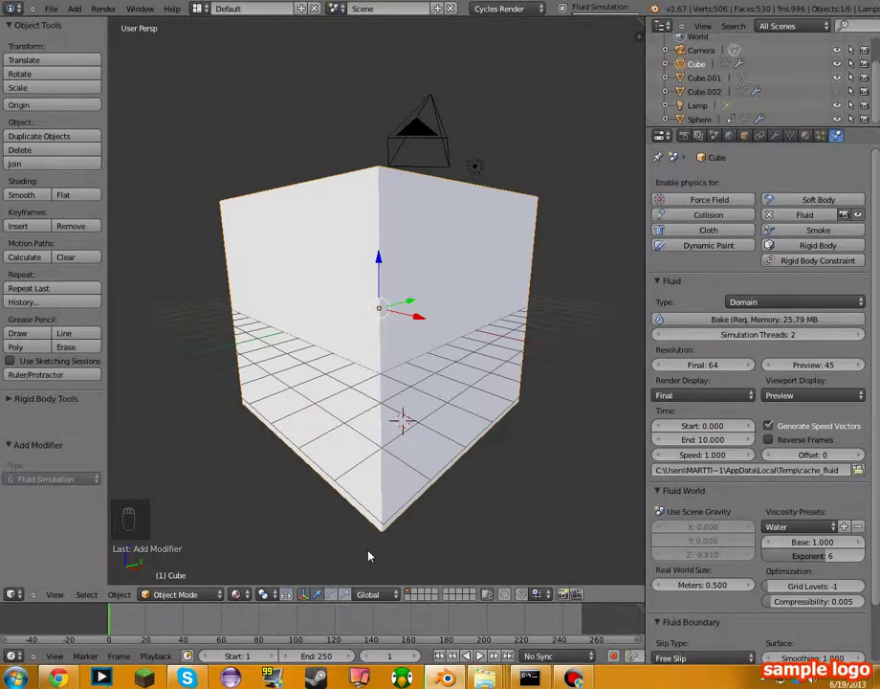
key("Right")
key("Left")
key("Left")
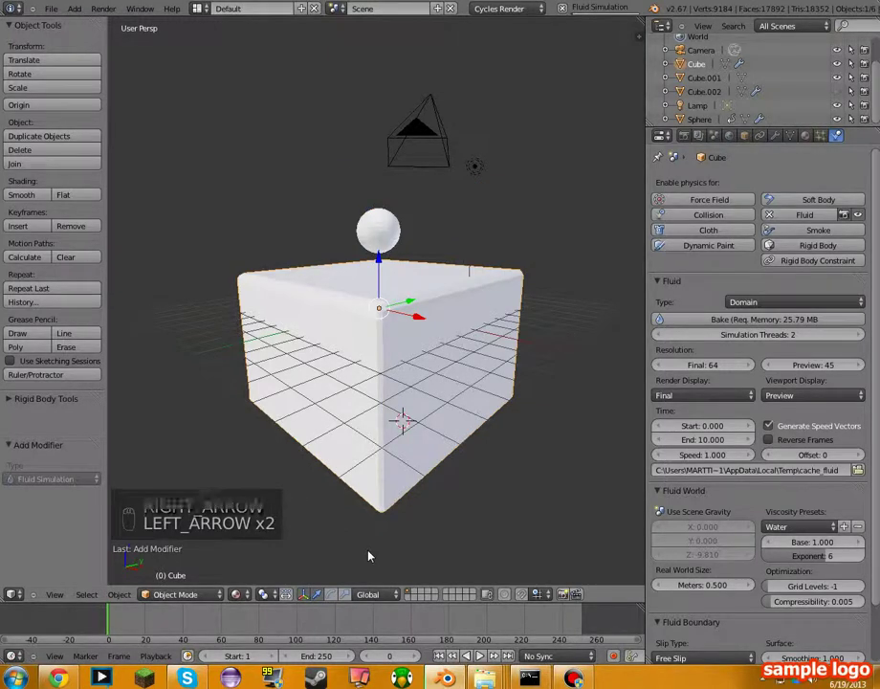
key("Left")
key("Left")
key("Left")
key("Left")
key("Left")
Step: Step forward through the first frames so the fluid shows as a tall block, then back
key("Right")
key("Right")
key("Right")
key("Right")
key("Right")
key("Right")
key("Right")
key("Right")
key("Right")
key("Right")
key("Right")
key("Right")
key("Right")
key("Right")
key("Left")
key("Left")
key("Left")
key("Left")
key("Left")
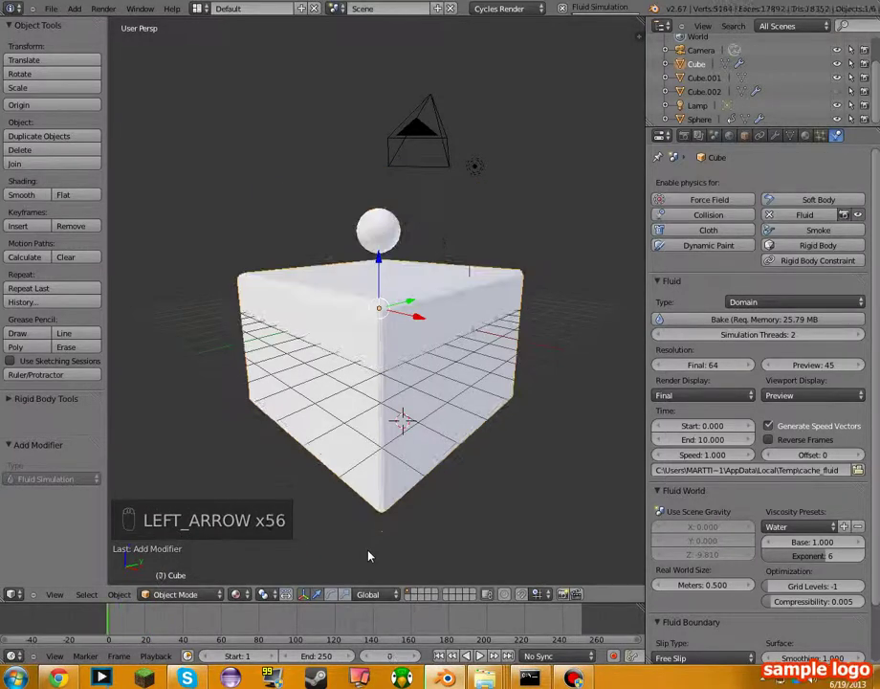
key("Left")
Step: Return to the first simulation frame and step forward to frame 3
key("Right")
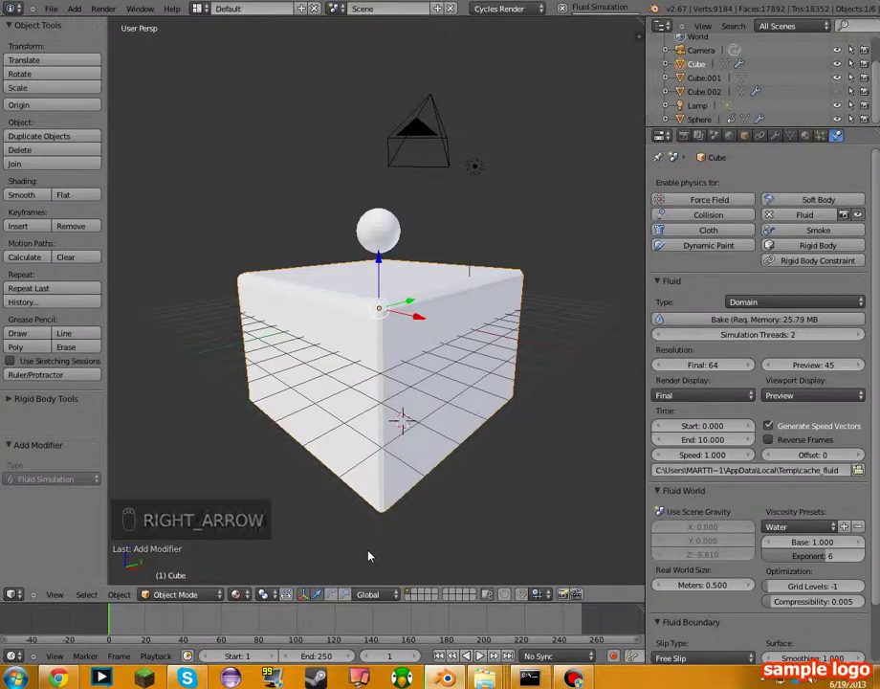
key("Right")
key("Left")
key("Left")
key("Left")
key("Right")
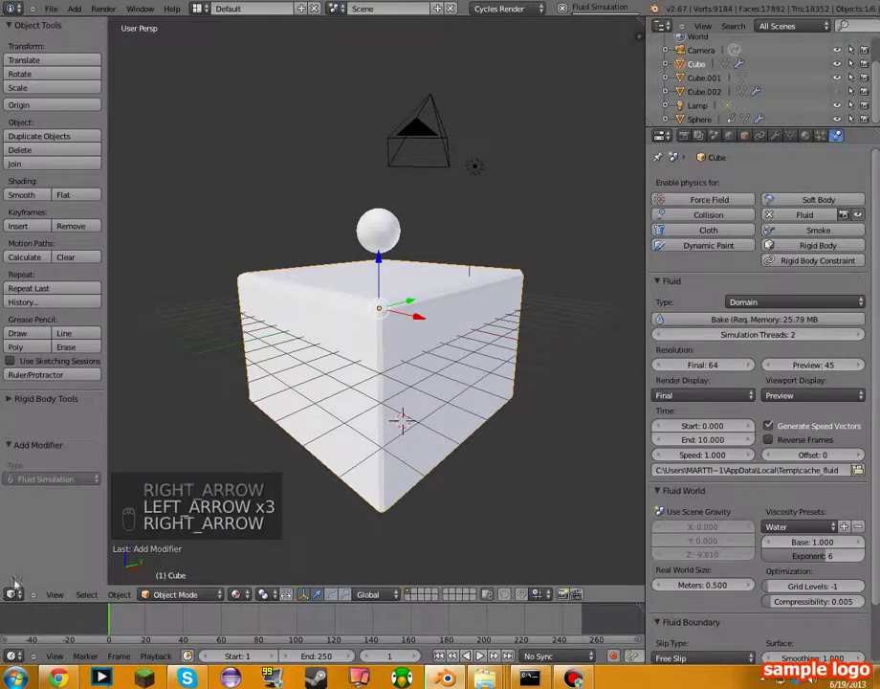
key("Left")
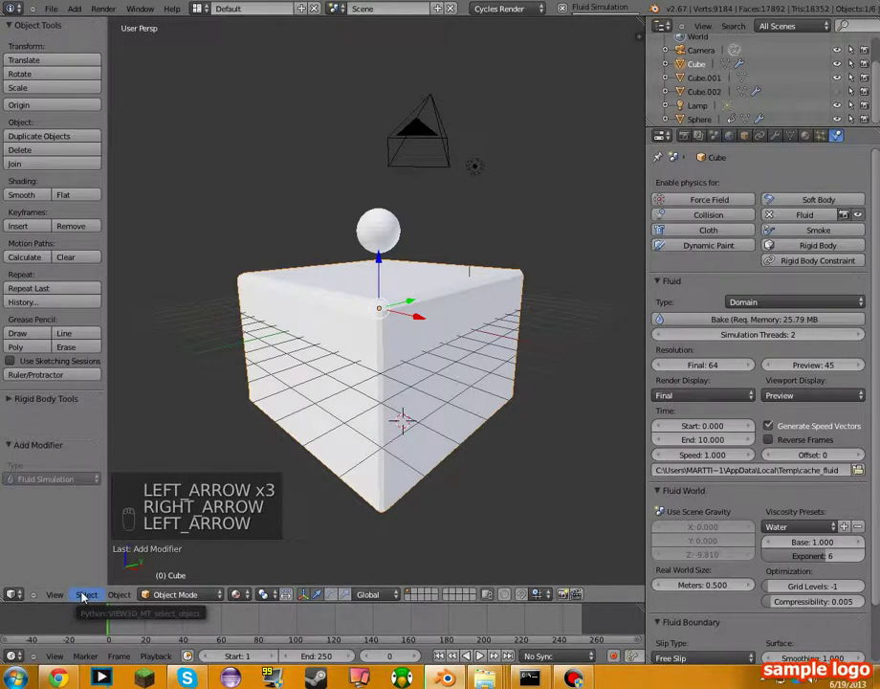
key("Right")
key("Right")
Step: Show the fluid at Final viewport resolution and zoom in toward the sphere
key("Right")
key("Left")
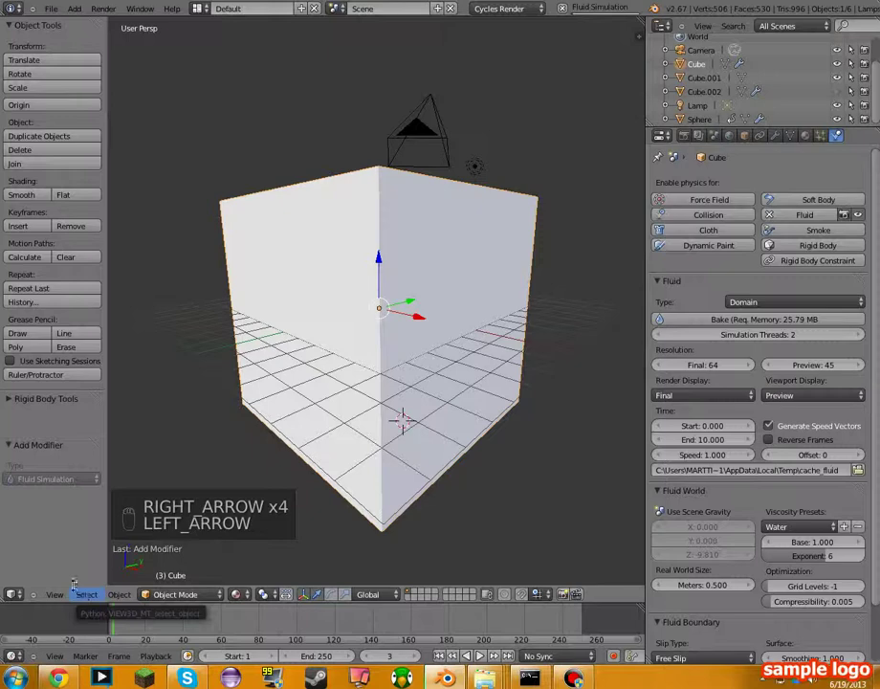
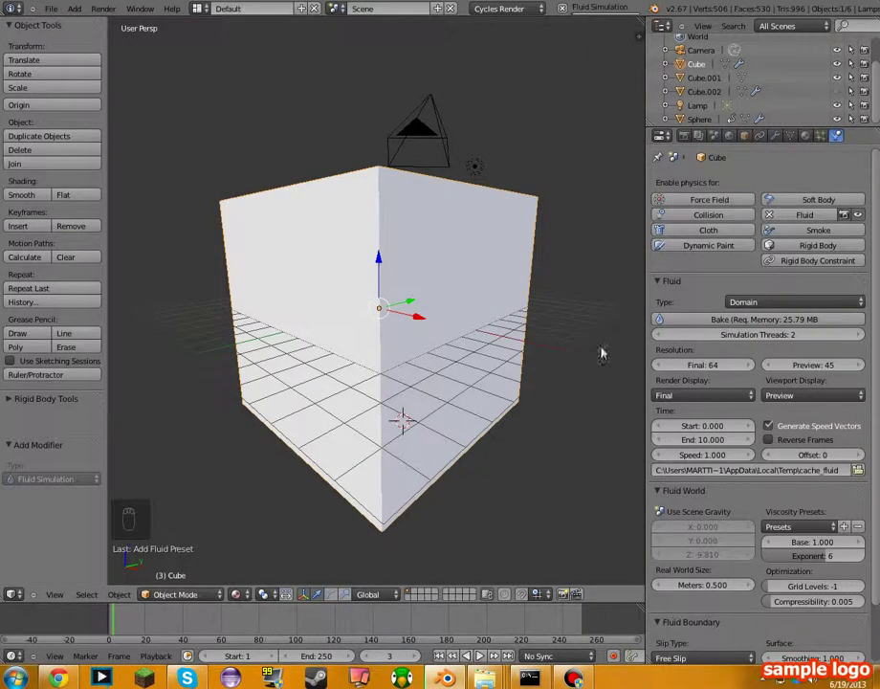
left_click_drag(698, 323, 126, 637)
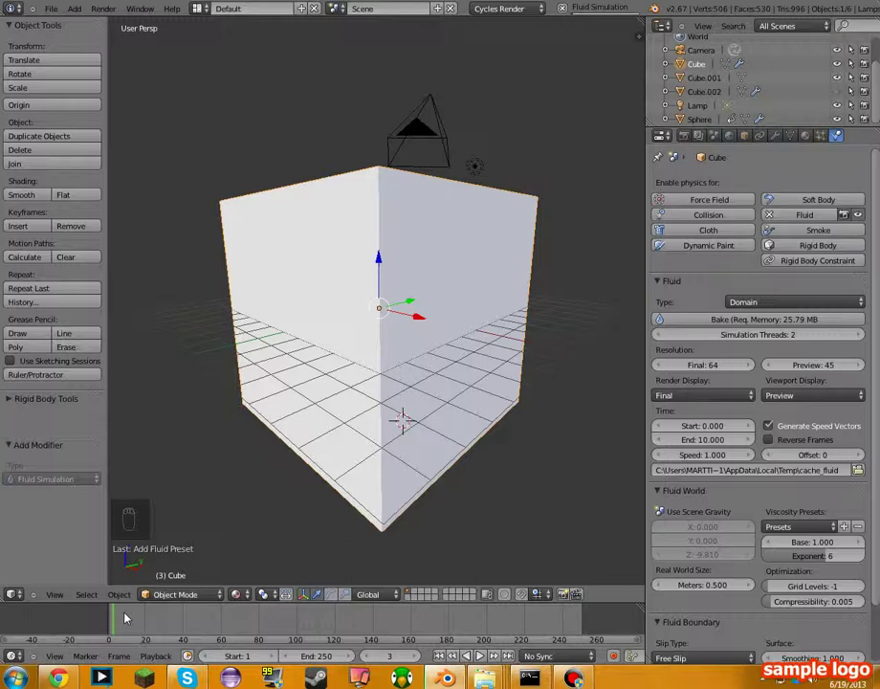
key("Left")
key("Left")
Step: Step between frames 0 and 1, revealing the sphere over the flattened box
key("Right")
key("Left")
key("Left")
key("Right")
key("Left")
key("Right")
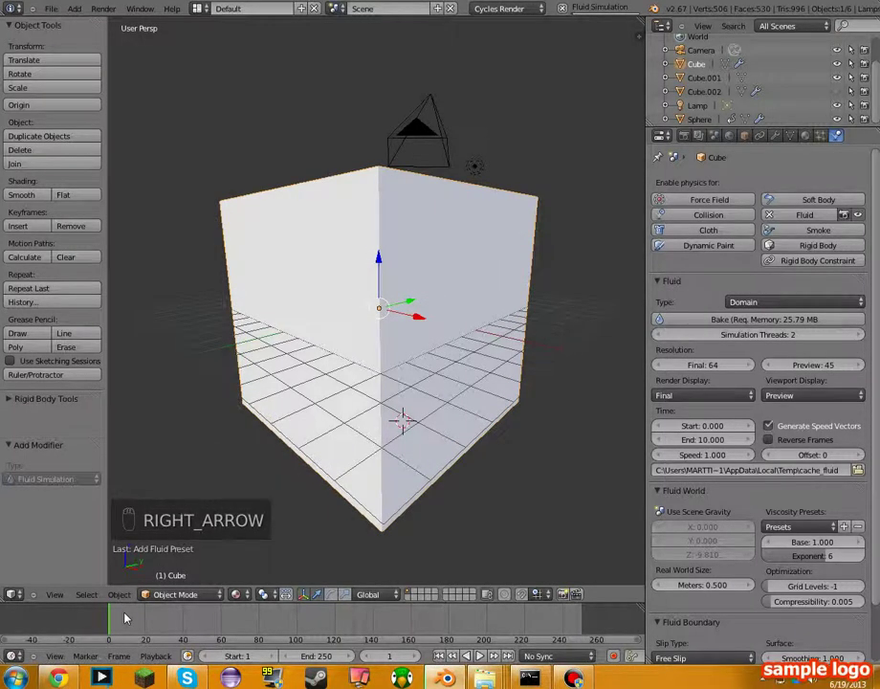
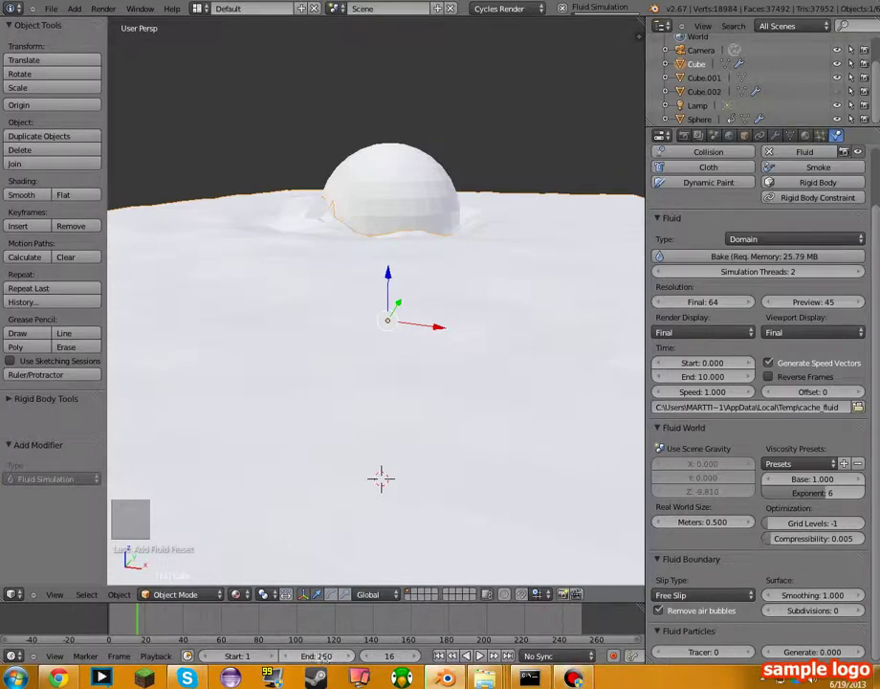
Step: Set the timeline End field to 100
key("0")
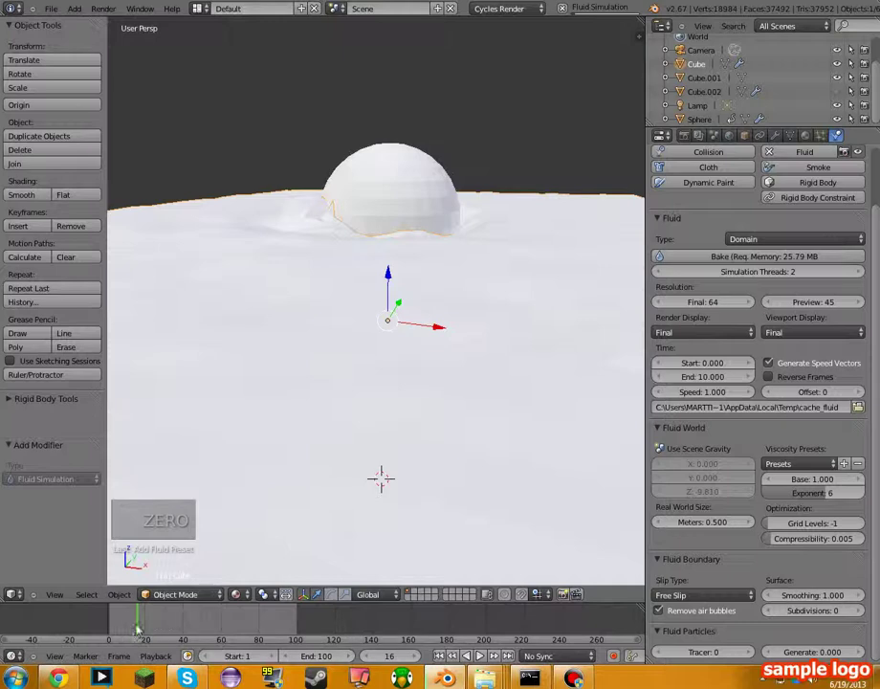
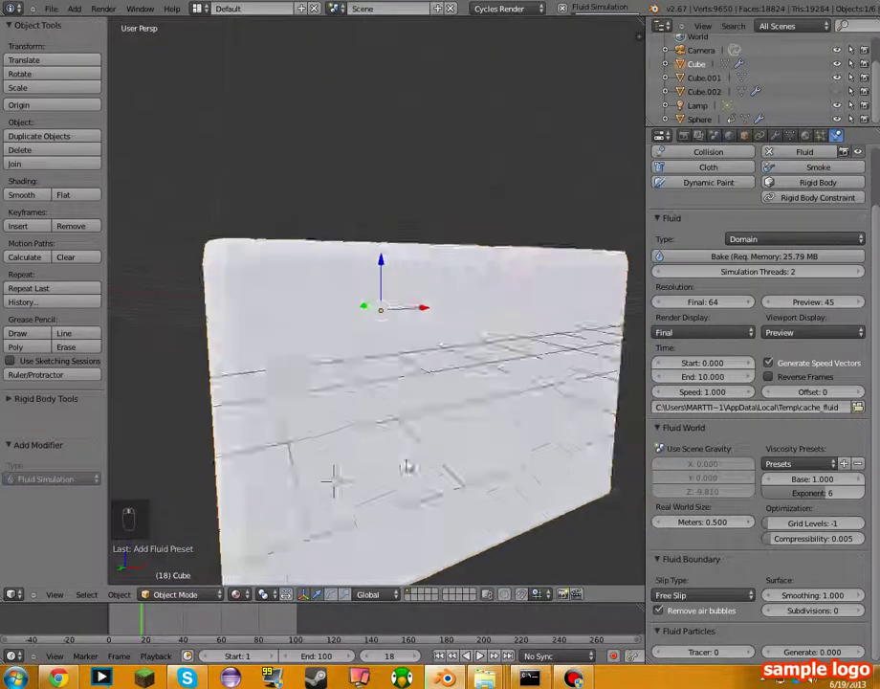
Step: Look down on the fluid box and scrub to frame 43, where the splash surrounds the sphere
left_click_drag(117, 620, 141, 622)
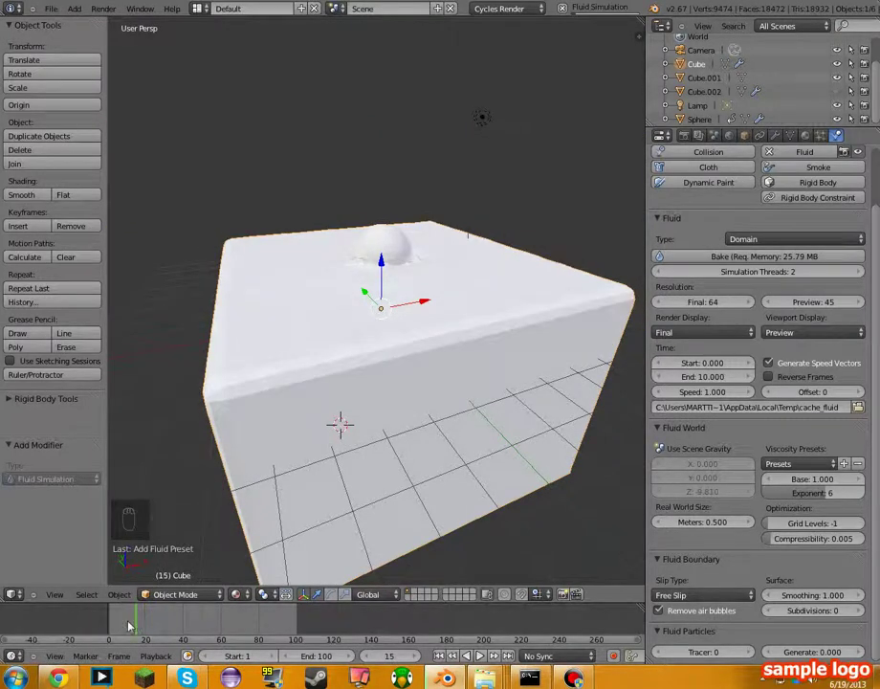
key("Right")
key("Right")
key("Right")
key("Right")
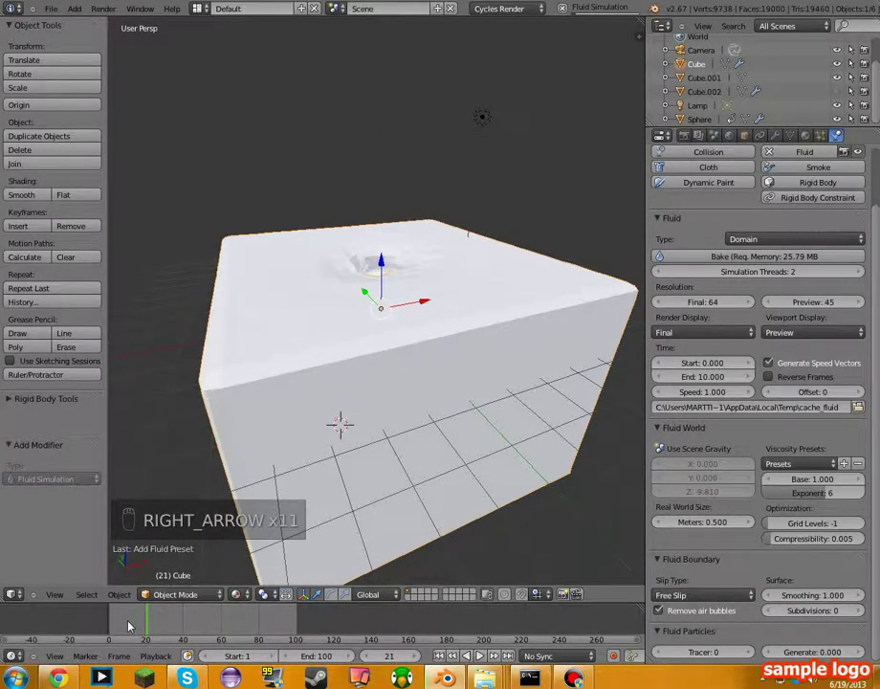
key("Right")
key("Left")
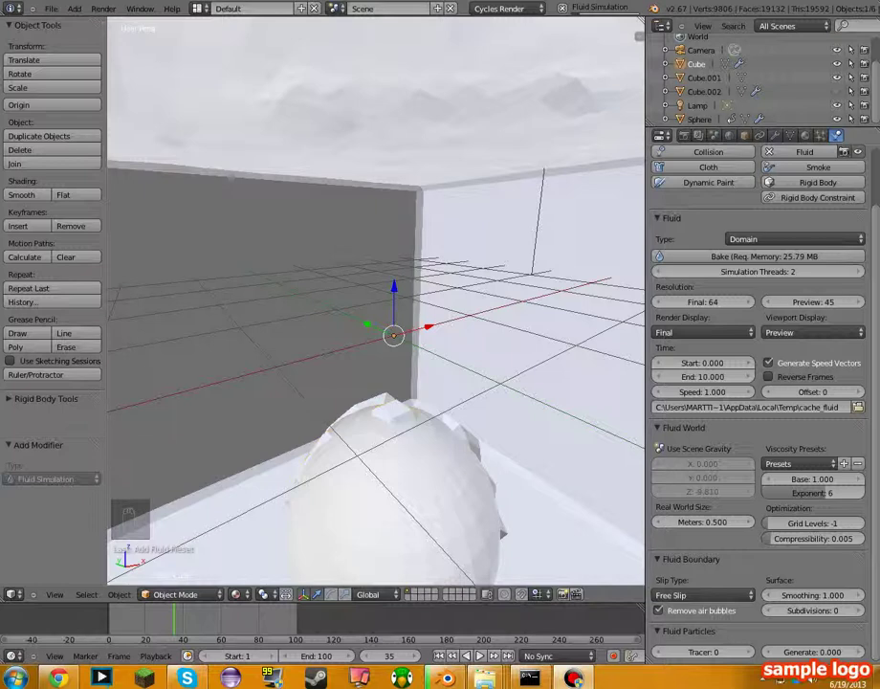
key("Left")
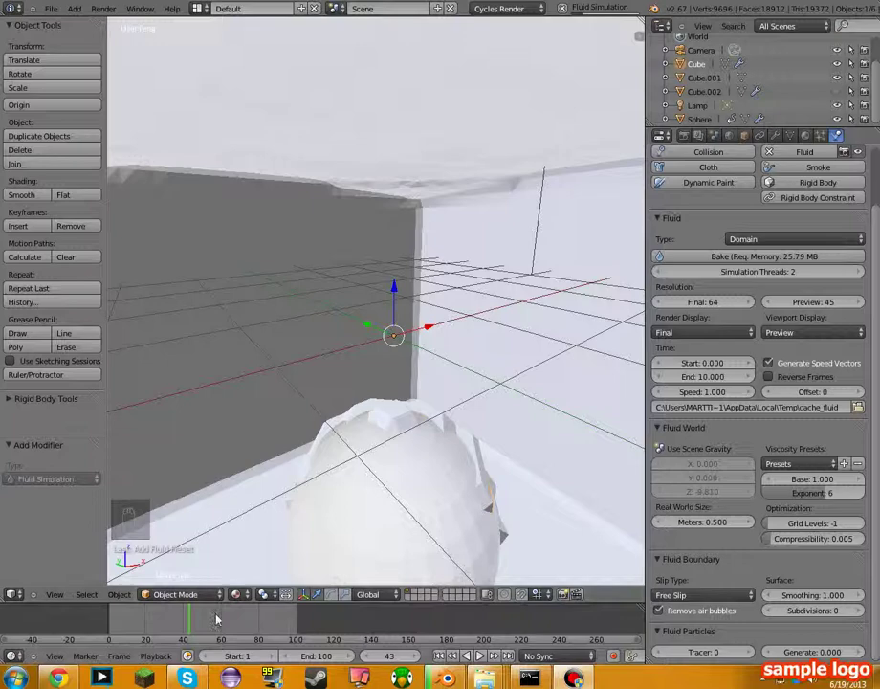
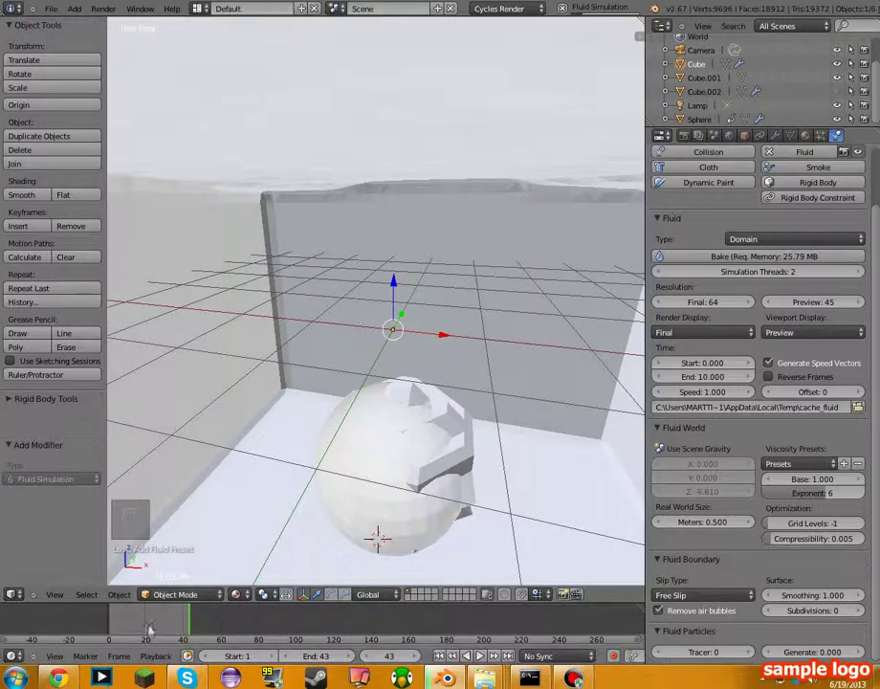
Step: Rewind to the start and play the baked fluid animation with Alt+A
left_click_drag(117, 629, 114, 628)
key("alt+a")
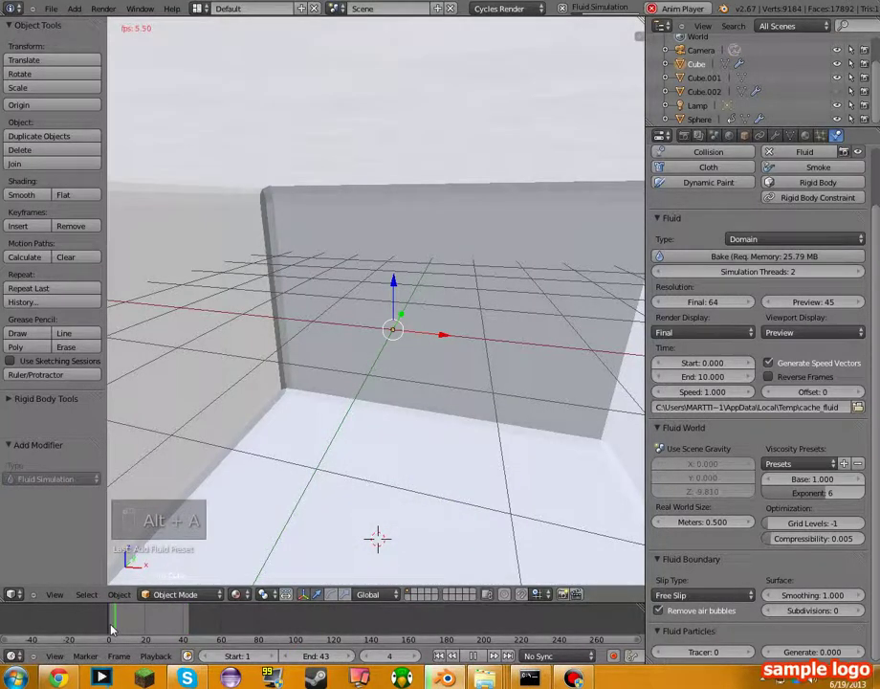
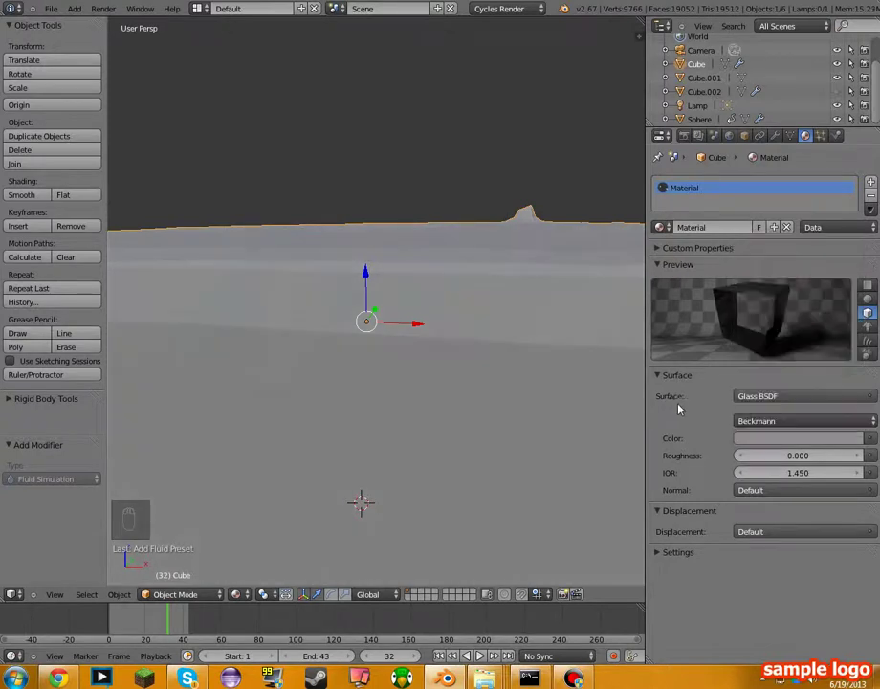
Step: Pick a saturated yellow in the material's colour wheel for the sphere
left_click_drag(805, 336, 816, 346)
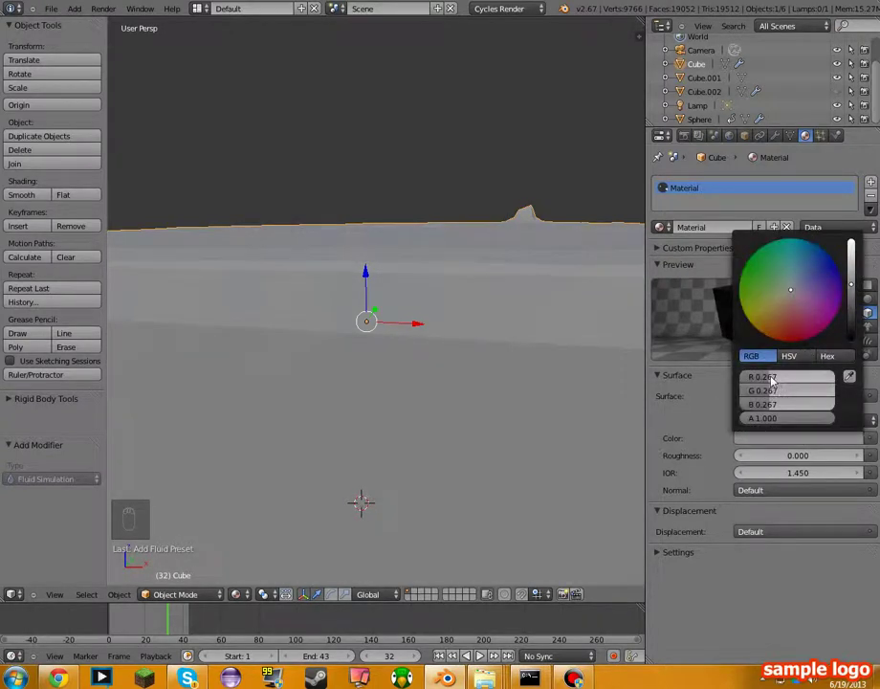
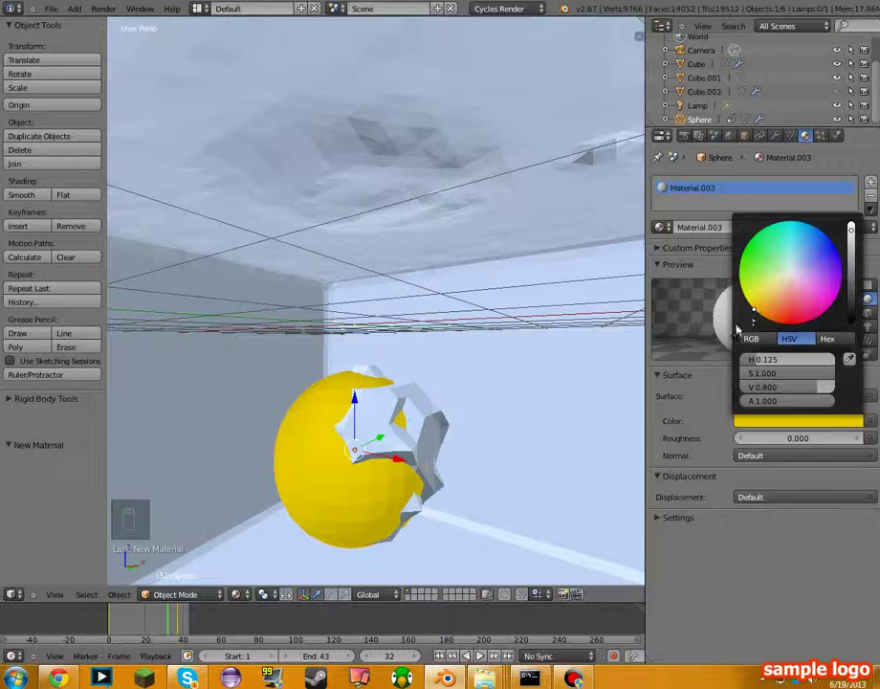
Step: Keep Diffuse BSDF as the surface shader and show the sphere's Modifiers stack
left_click_drag(768, 395, 690, 508)
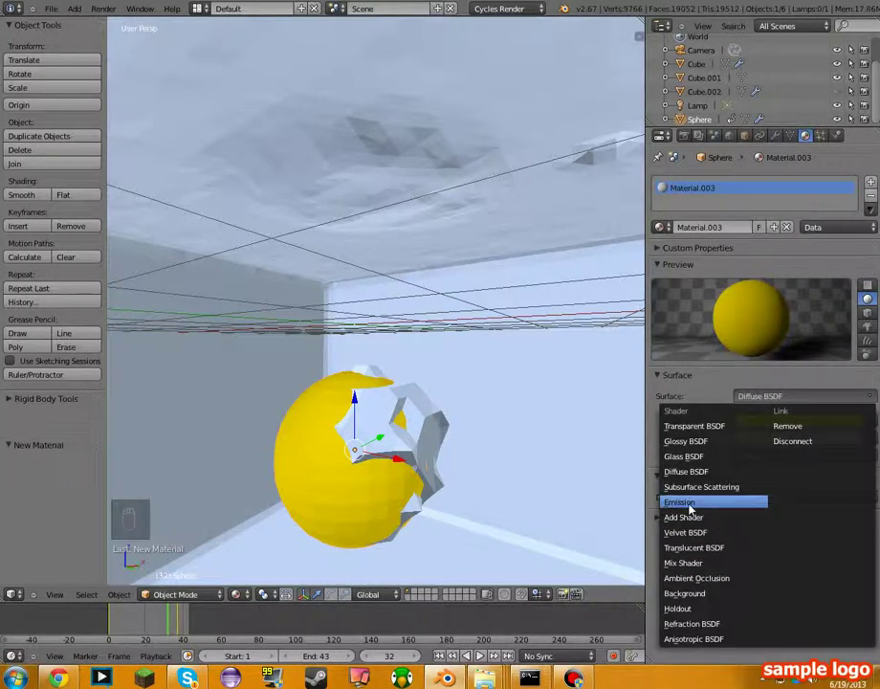
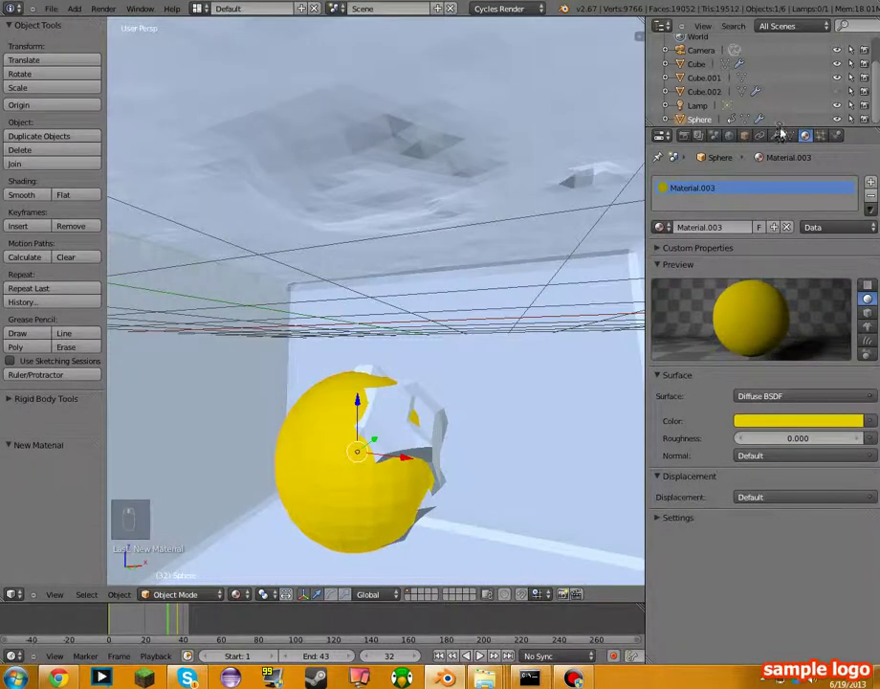
Step: Add a Subdivision Surface modifier to the sphere below its Fluidsim modifier
left_click_drag(782, 140, 713, 189)
left_click_drag(713, 188, 585, 417)
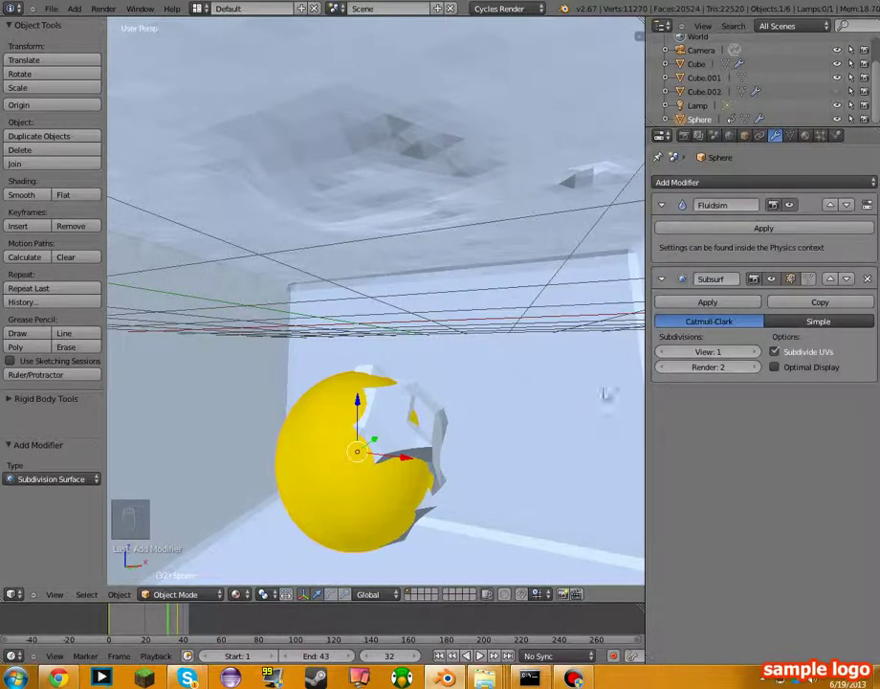